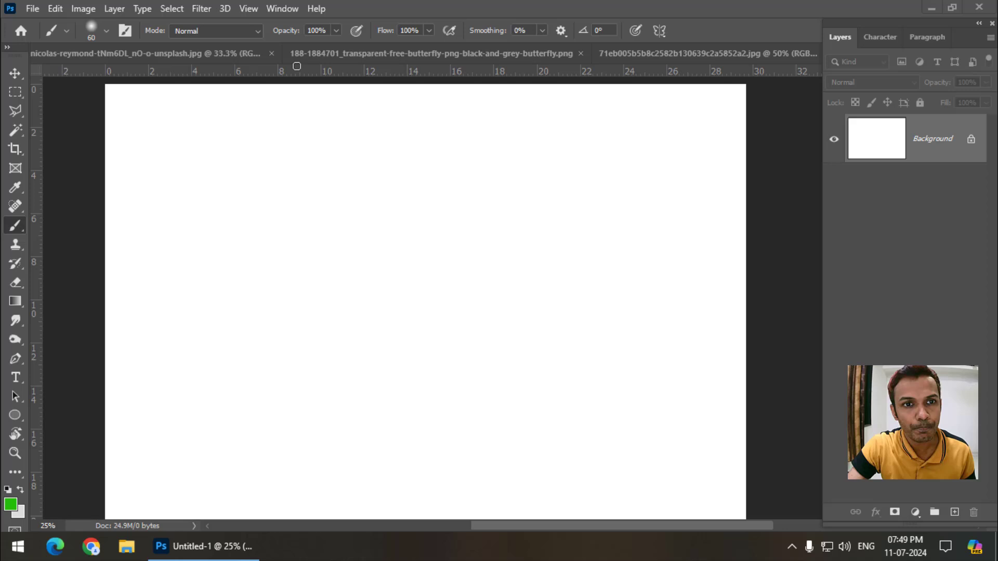
Switch to the butterfly image document to select its shape.
{"action": "left_click", "coordinate": [296, 64]}
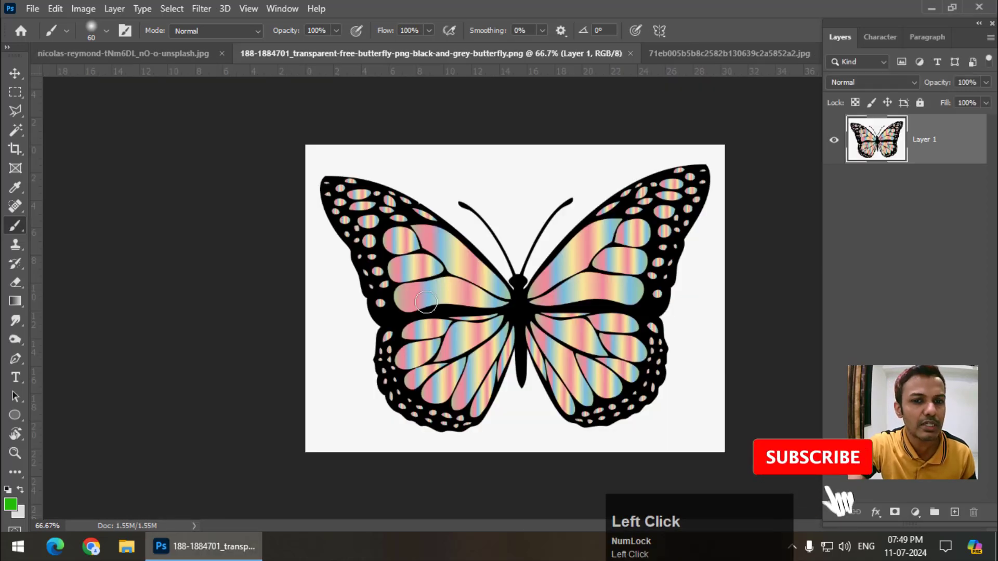
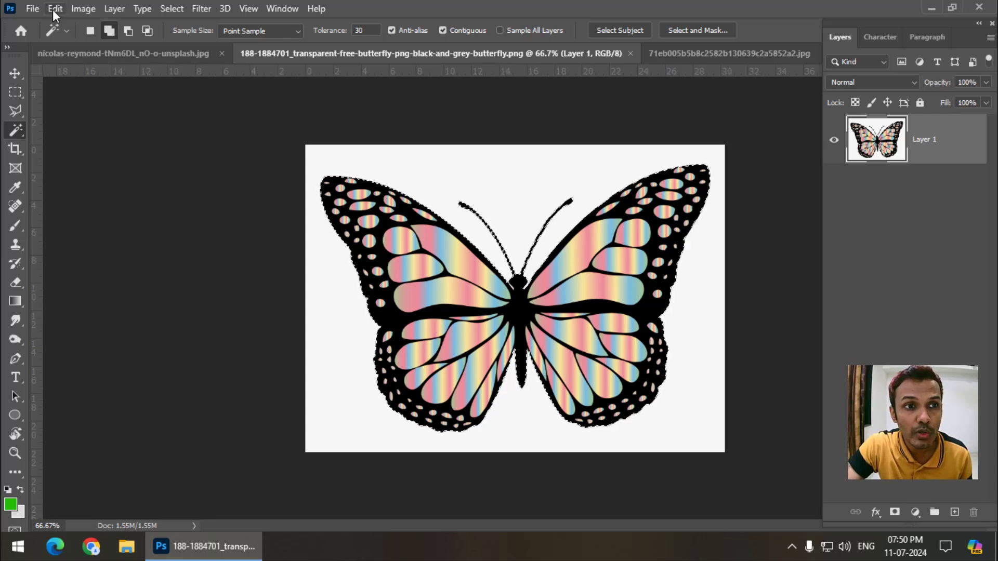
Define a brush preset from the butterfly selection, naming it 'Butterfly 123'.
{"action": "left_click", "coordinate": [57, 15]}
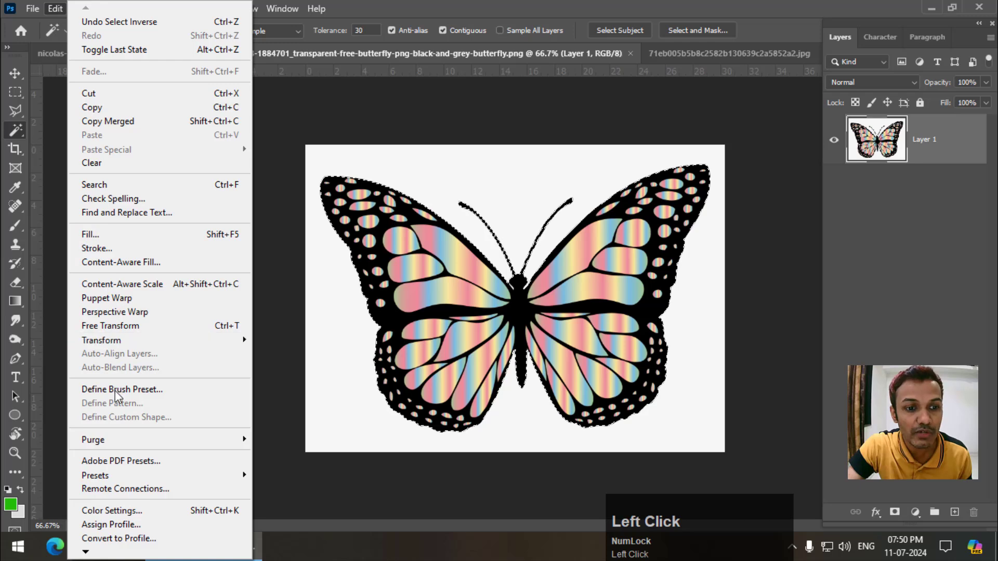
{"action": "left_click", "coordinate": [119, 396]}
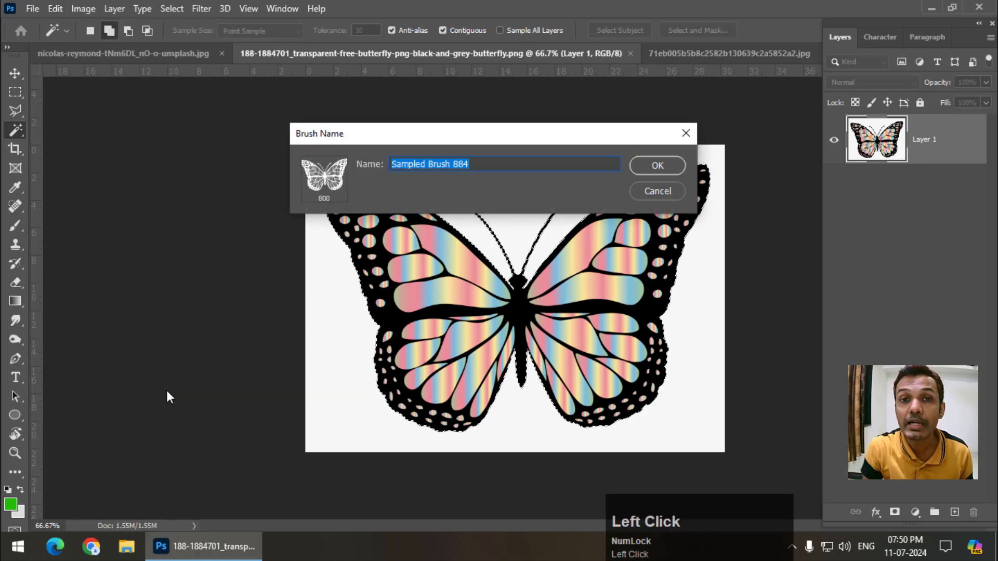
{"action": "type", "text": "b"}
{"action": "type", "text": "tterflyu"}
{"action": "key", "text": "BackSpace"}
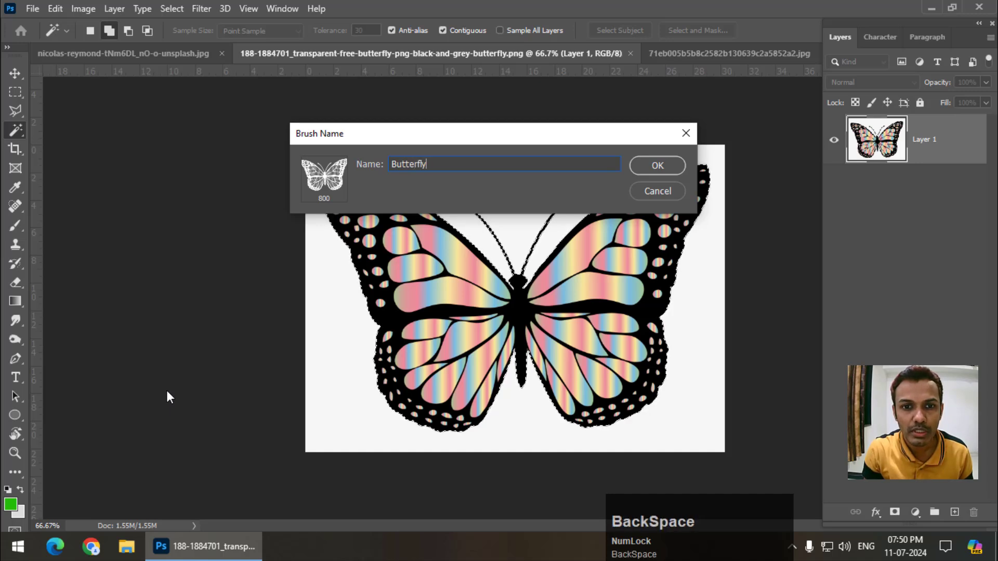
{"action": "key", "text": "space"}
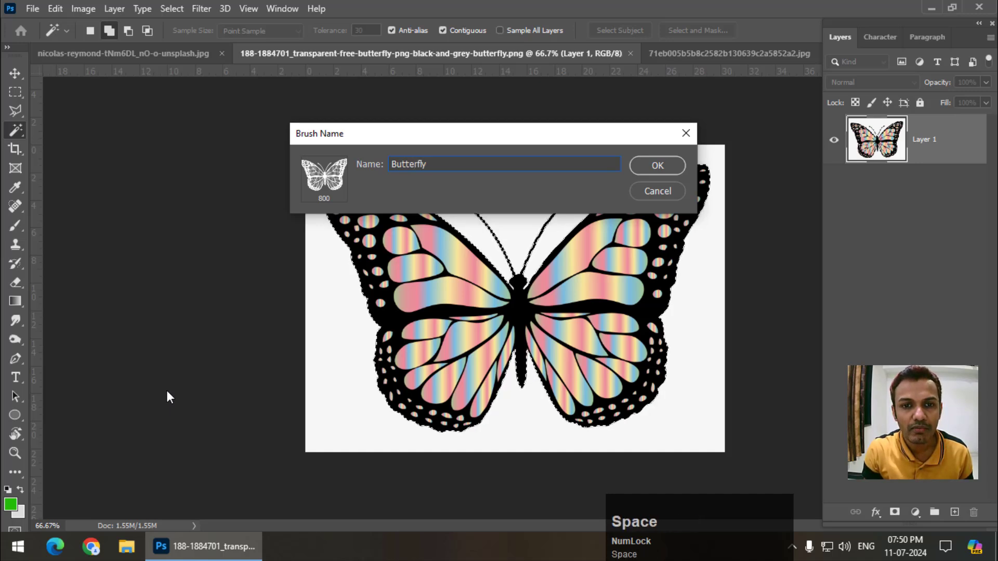
{"action": "type", "text": "23"}
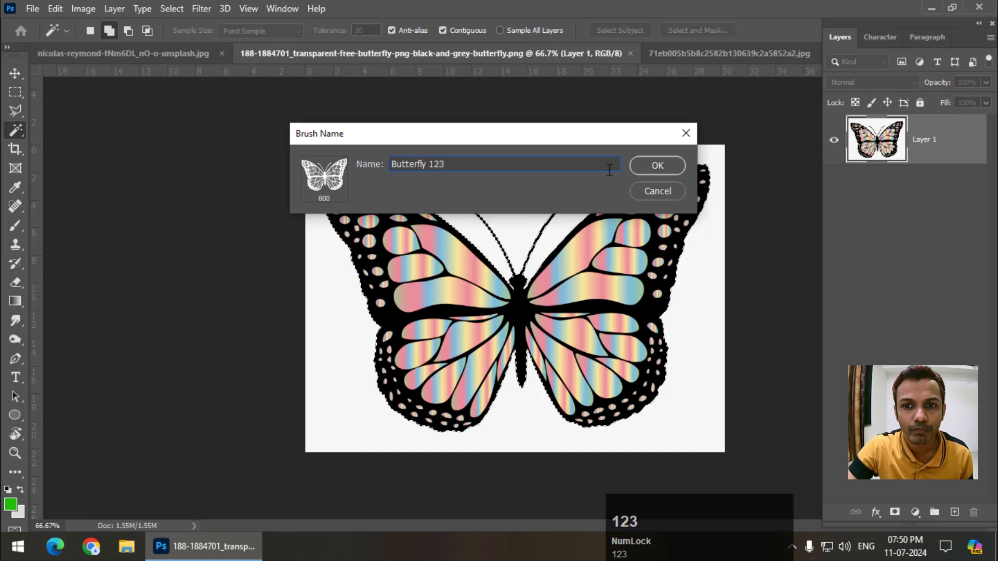
Switch to the flower photo and choose Butterfly 123 from the brush preset list.
{"action": "left_click", "coordinate": [661, 166]}
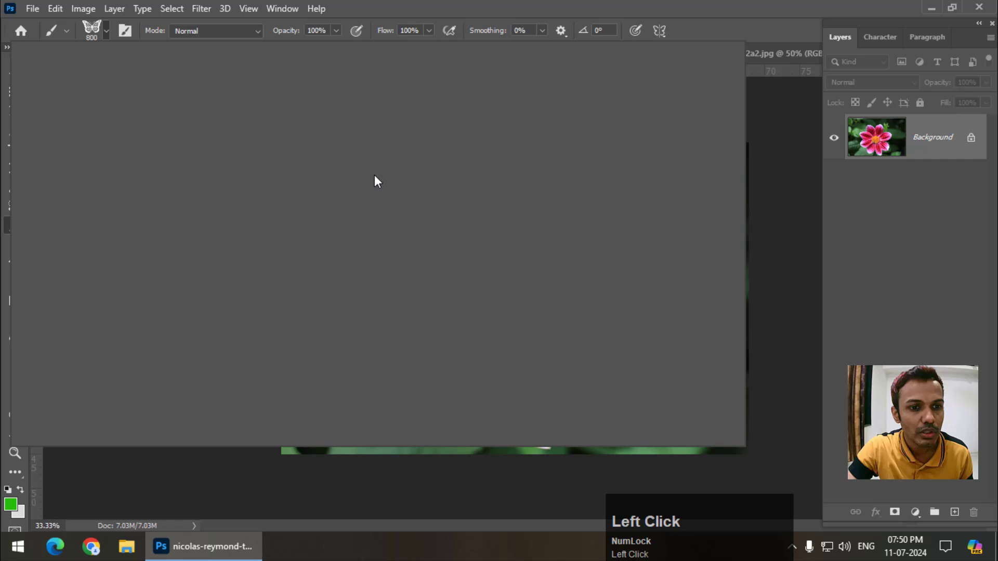
{"action": "scroll", "scroll_direction": "down", "scroll_amount": 3}
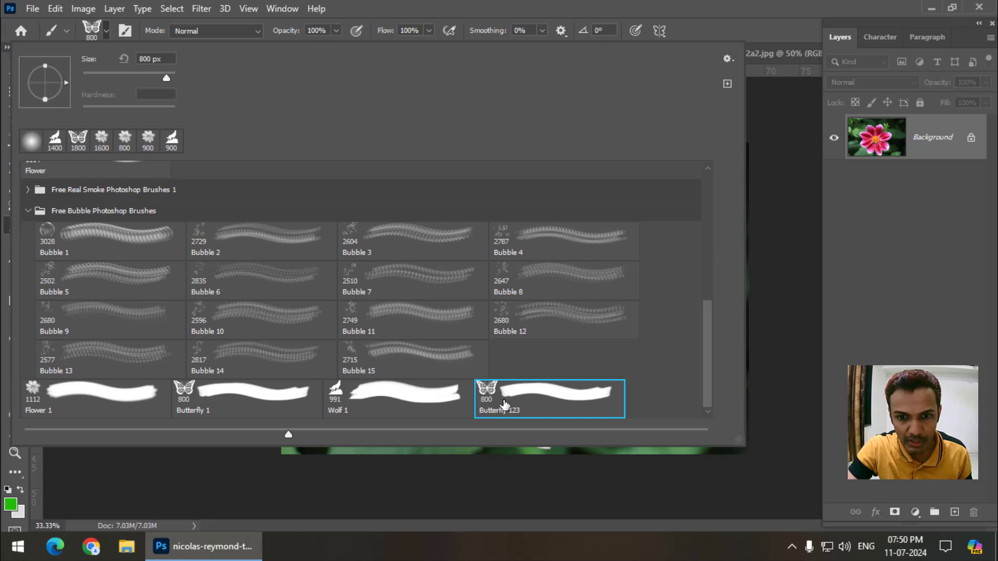
{"action": "left_click", "coordinate": [506, 404]}
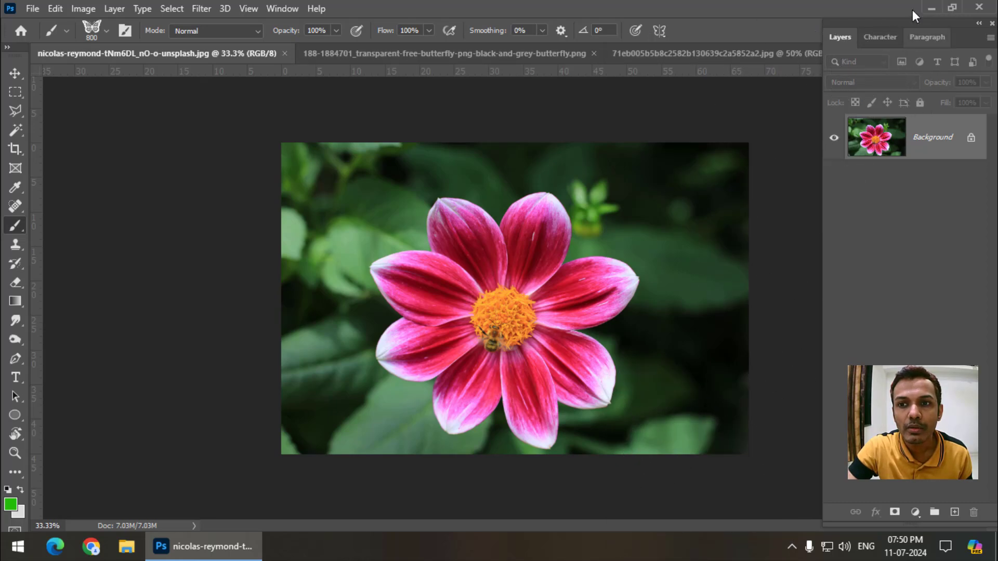
On Untitled-1, enlarge the butterfly brush, test-stamp it and undo the test.
{"action": "left_click", "coordinate": [878, 30]}
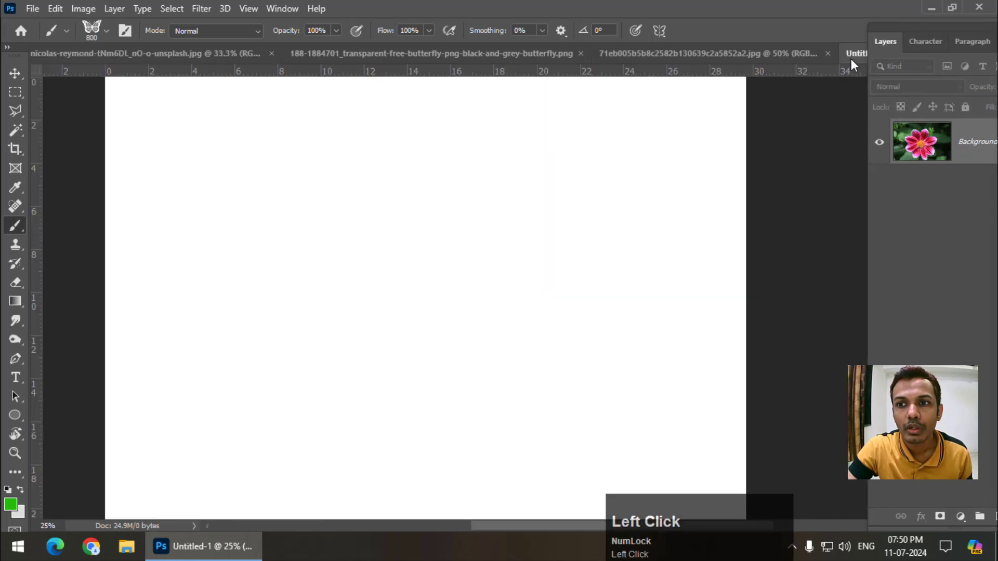
{"action": "key", "text": "]"}
{"action": "key", "text": "]"}
{"action": "key", "text": "]"}
{"action": "key", "text": "]"}
{"action": "key", "text": "["}
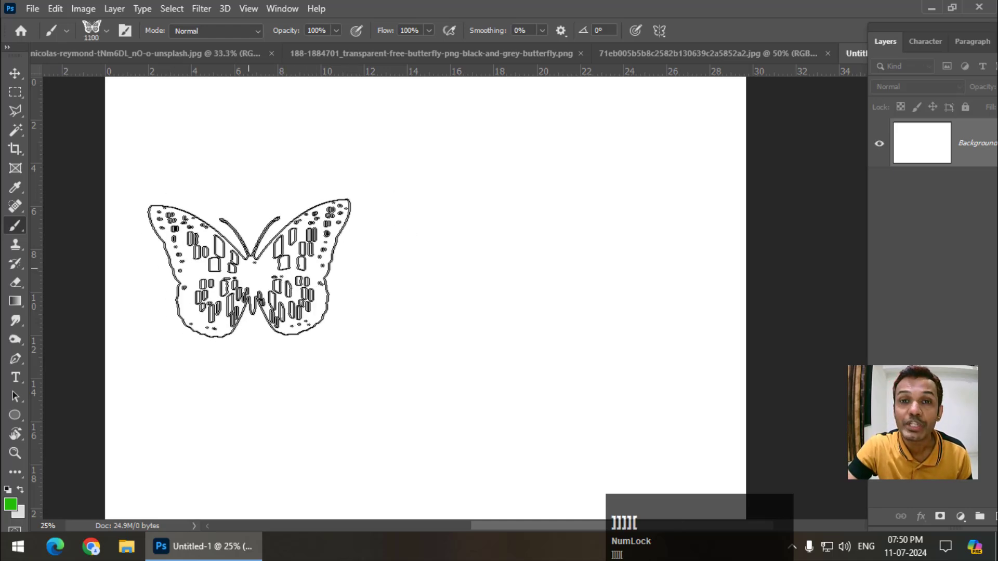
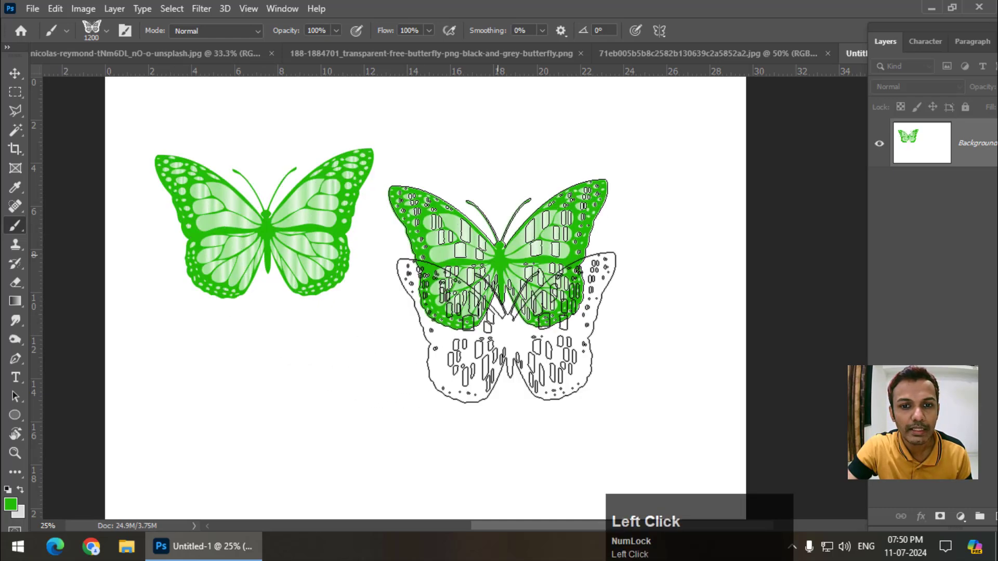
{"action": "key", "text": "ctrl+z"}
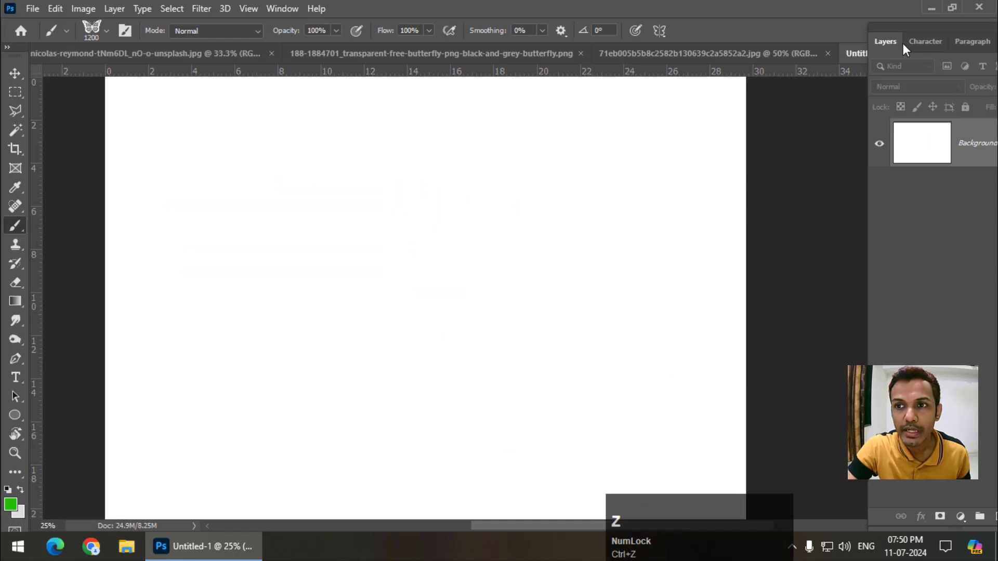
Add an empty Layer 1 in the Layers panel and undo the remaining test stamps.
{"action": "left_click", "coordinate": [909, 33]}
{"action": "left_click", "coordinate": [865, 38]}
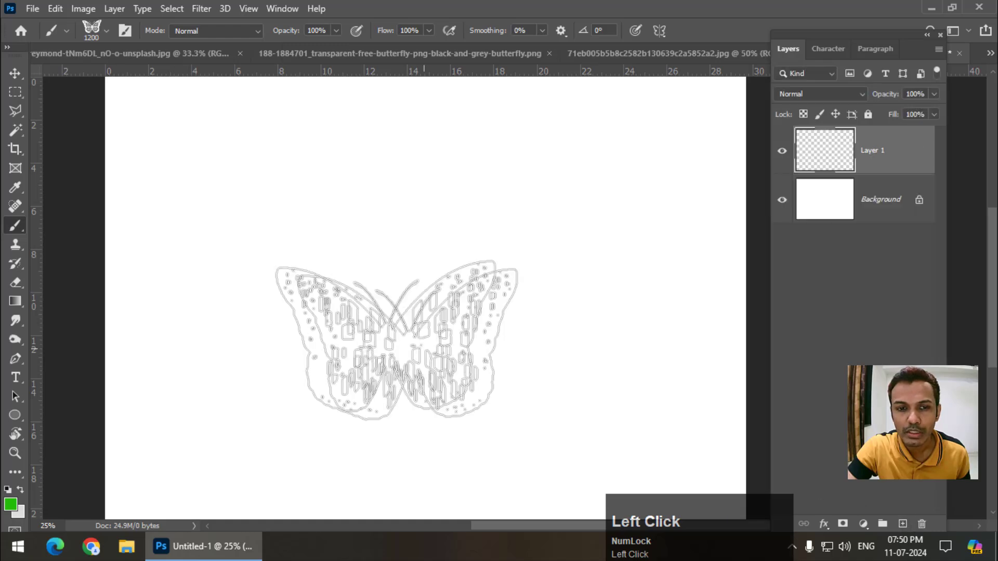
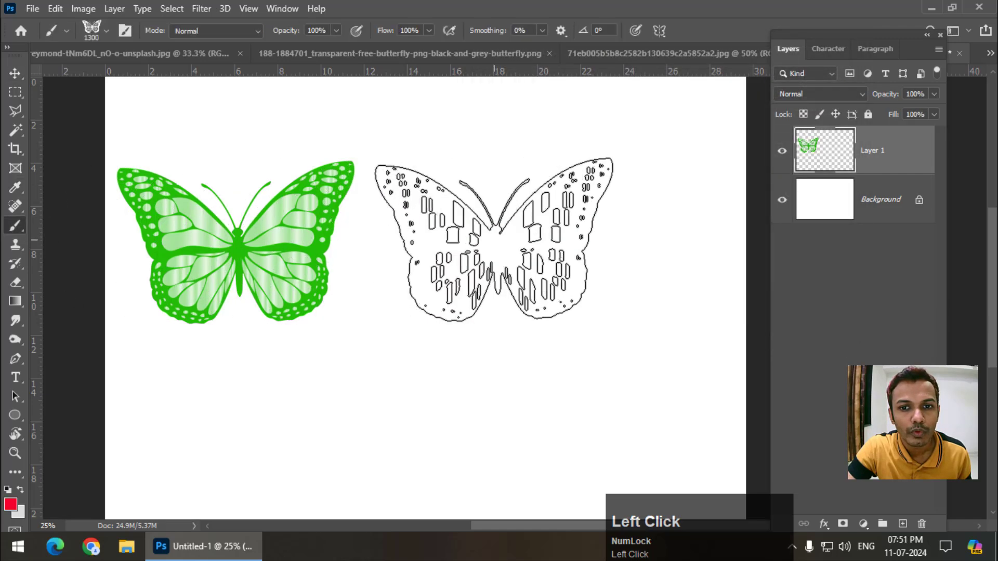
{"action": "key", "text": "ctrl+z"}
{"action": "key", "text": "ctrl+z"}
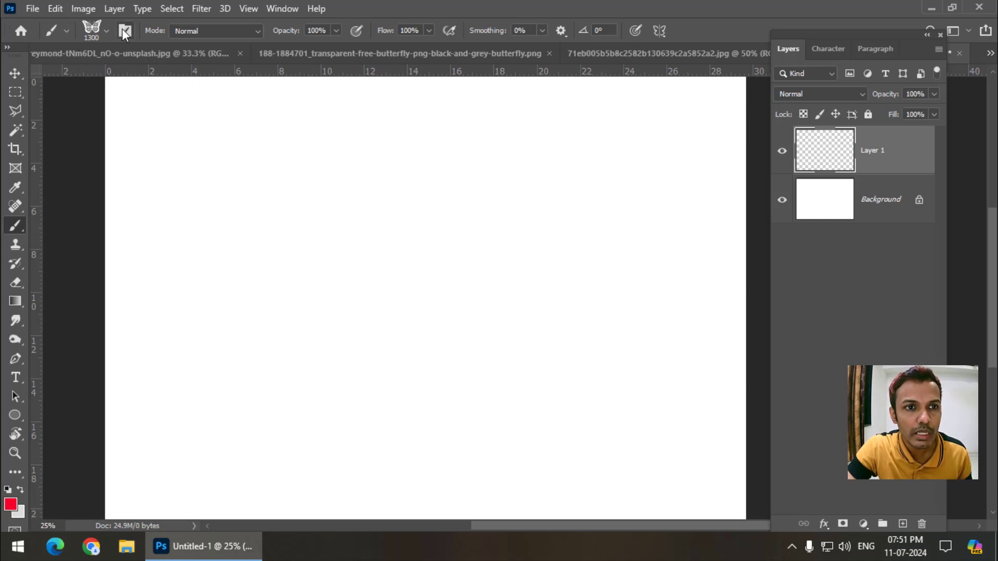
Show the Brush Settings panel and shrink the butterfly brush to about 500 px.
{"action": "left_click", "coordinate": [280, 13]}
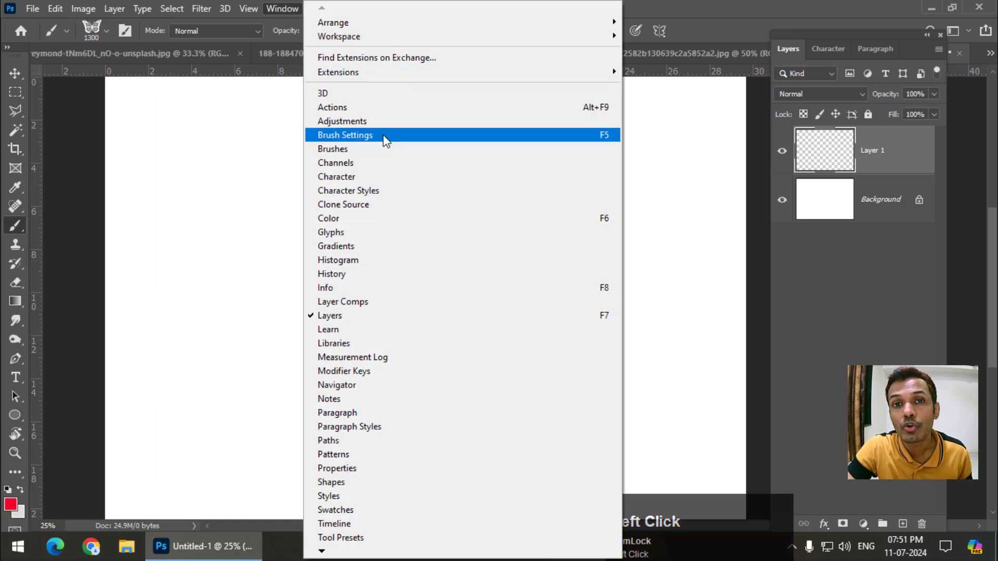
{"action": "left_click_drag", "start_coordinate": [388, 140], "coordinate": [484, 106]}
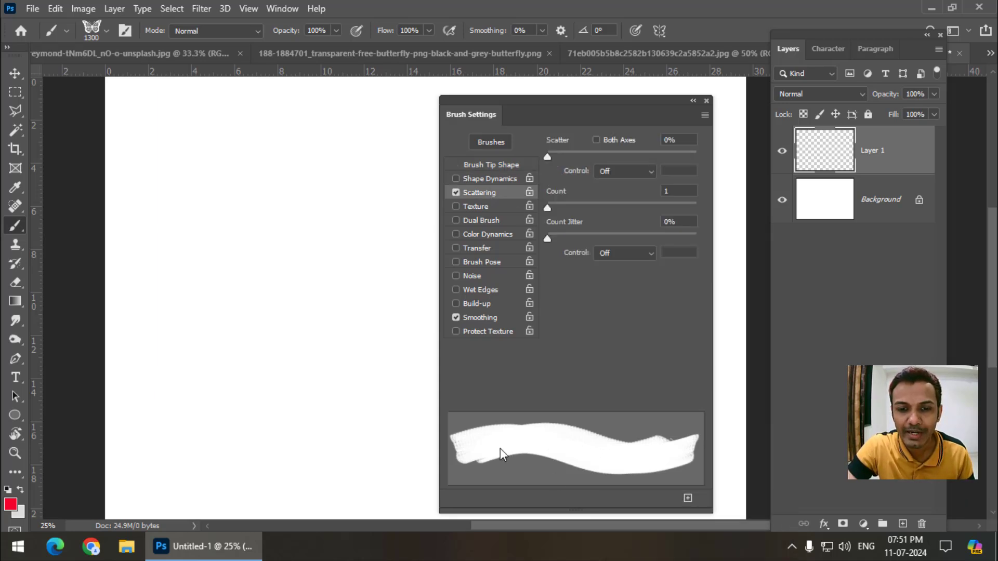
{"action": "key", "text": "["}
{"action": "key", "text": "["}
{"action": "key", "text": "["}
{"action": "key", "text": "["}
{"action": "key", "text": "["}
{"action": "type", "text": "[[[[[[["}
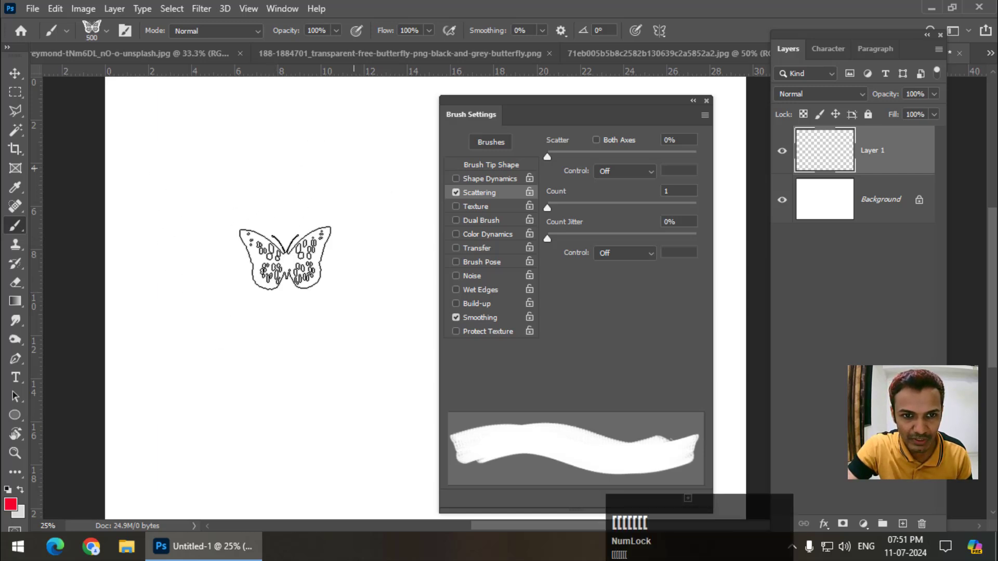
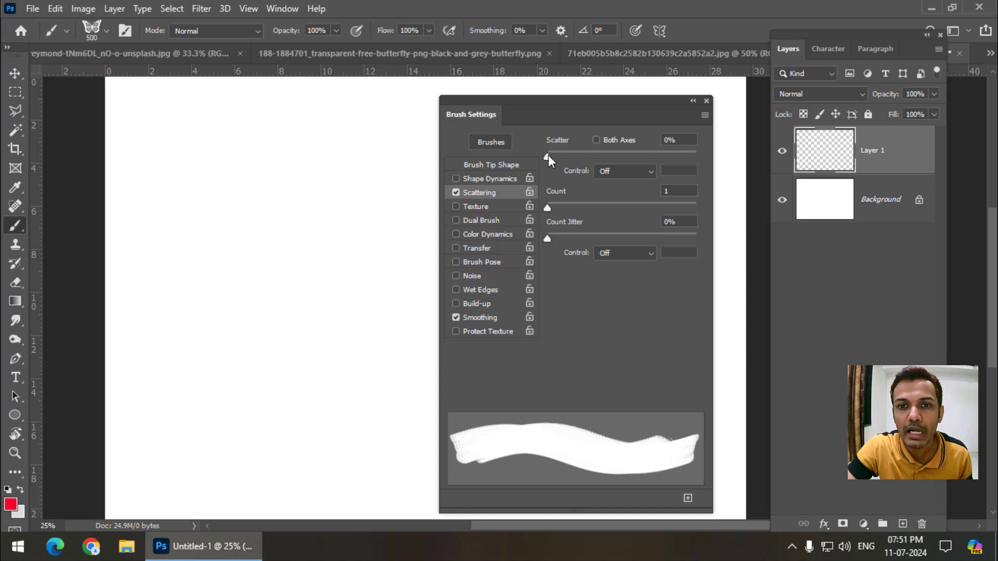
Raise the butterfly brush Scatter to about 799% with count 1, brush at 250 px.
{"action": "left_click_drag", "start_coordinate": [554, 163], "coordinate": [614, 153]}
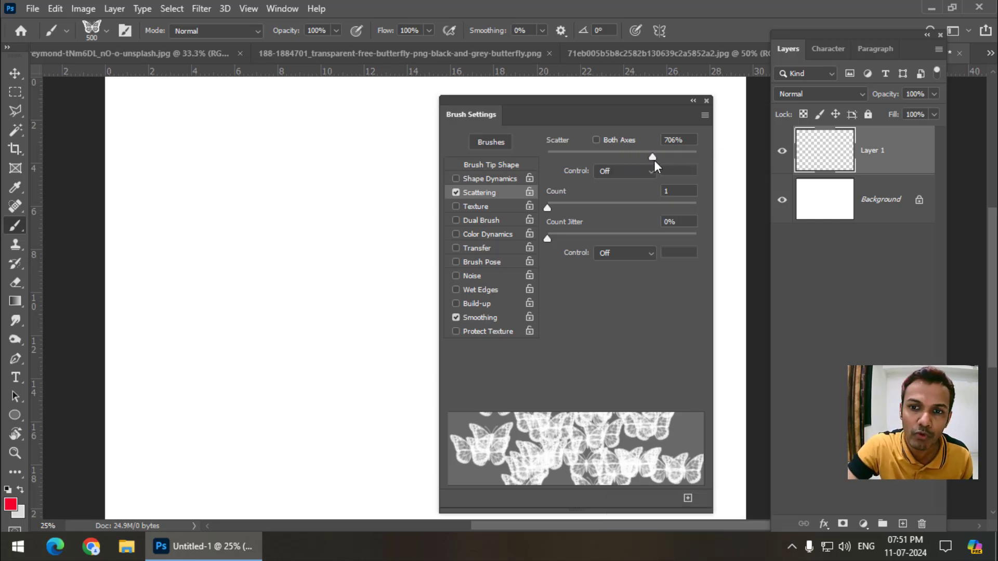
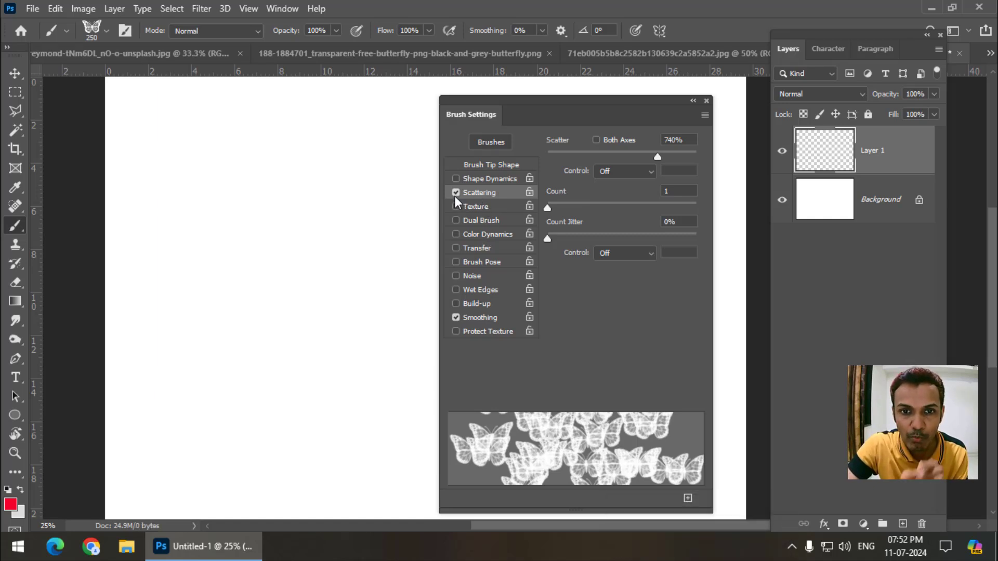
{"action": "left_click", "coordinate": [459, 201]}
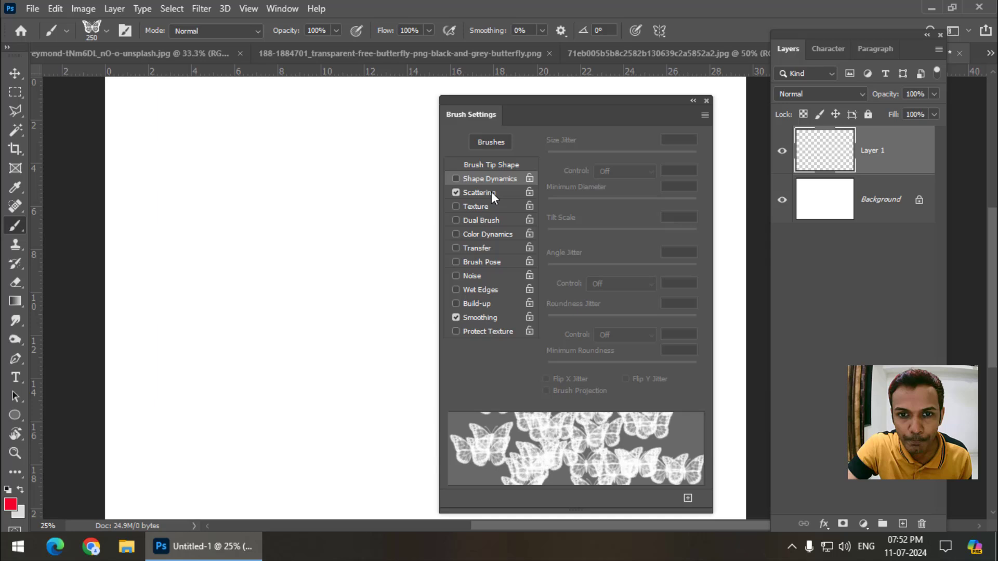
{"action": "left_click", "coordinate": [496, 196]}
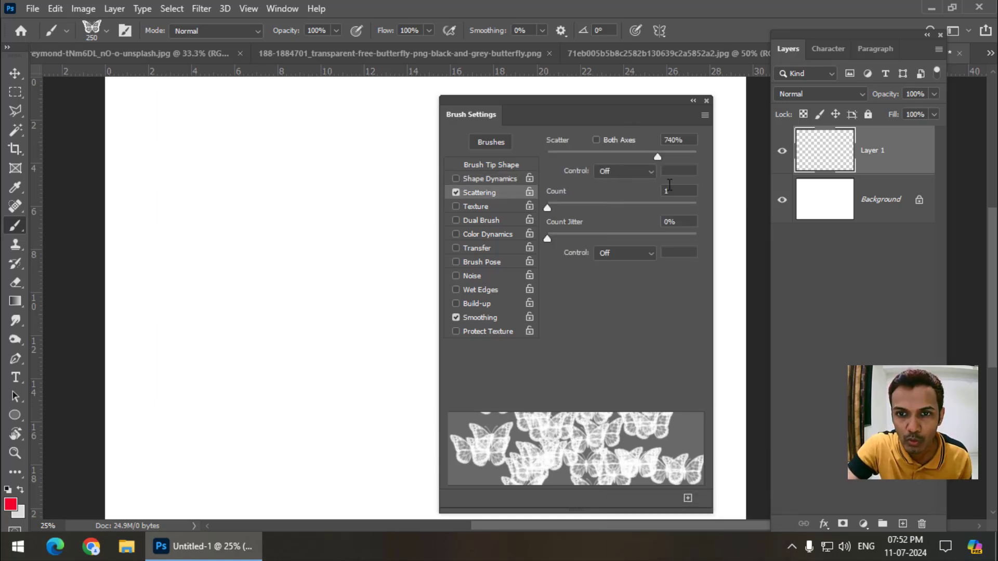
{"action": "left_click", "coordinate": [666, 162]}
Enable Shape Dynamics with Size Jitter 61%, paint a test of red butterflies and undo it.
{"action": "left_click_drag", "start_coordinate": [667, 161], "coordinate": [503, 182]}
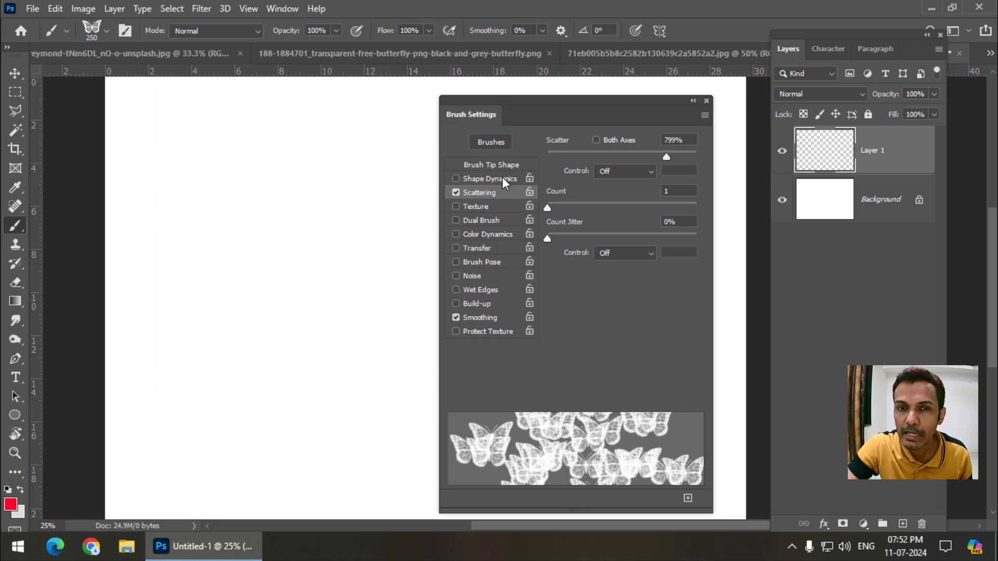
{"action": "left_click", "coordinate": [506, 183]}
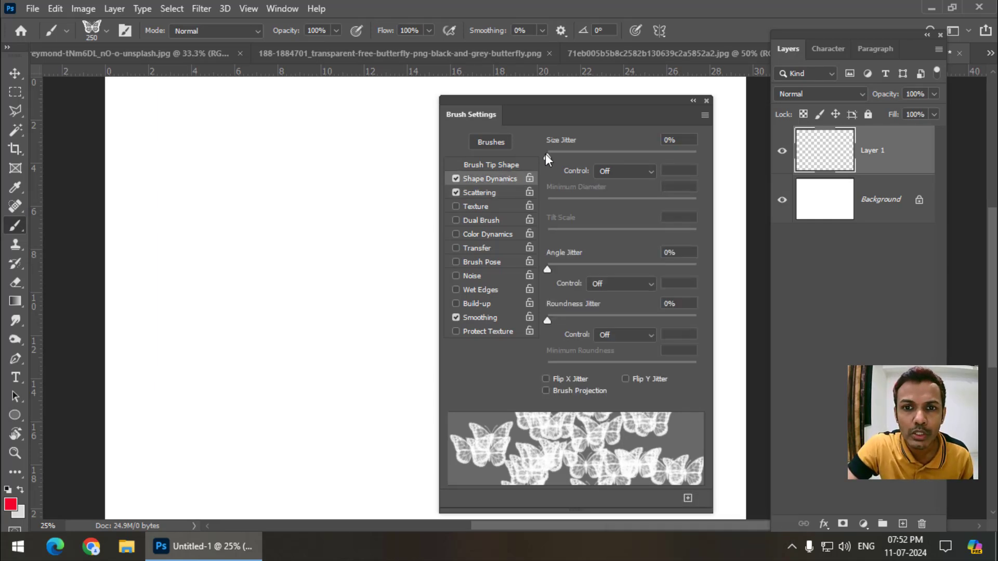
{"action": "left_click", "coordinate": [554, 160]}
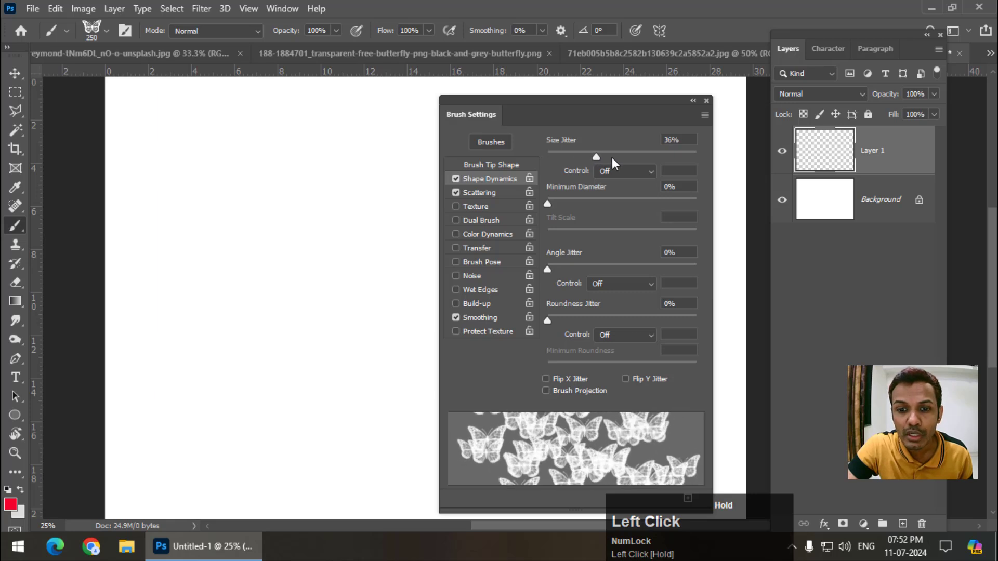
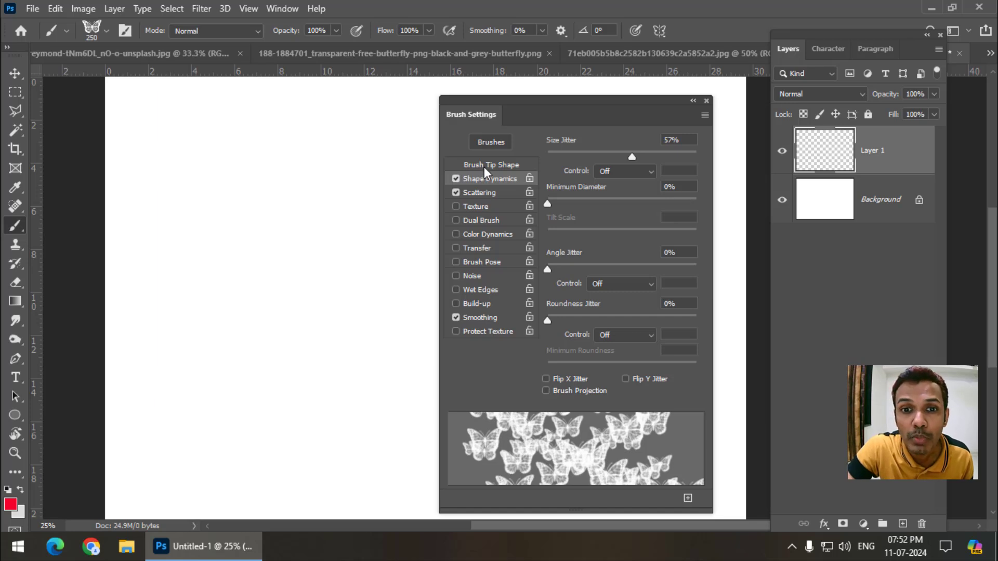
{"action": "left_click_drag", "start_coordinate": [506, 172], "coordinate": [486, 189]}
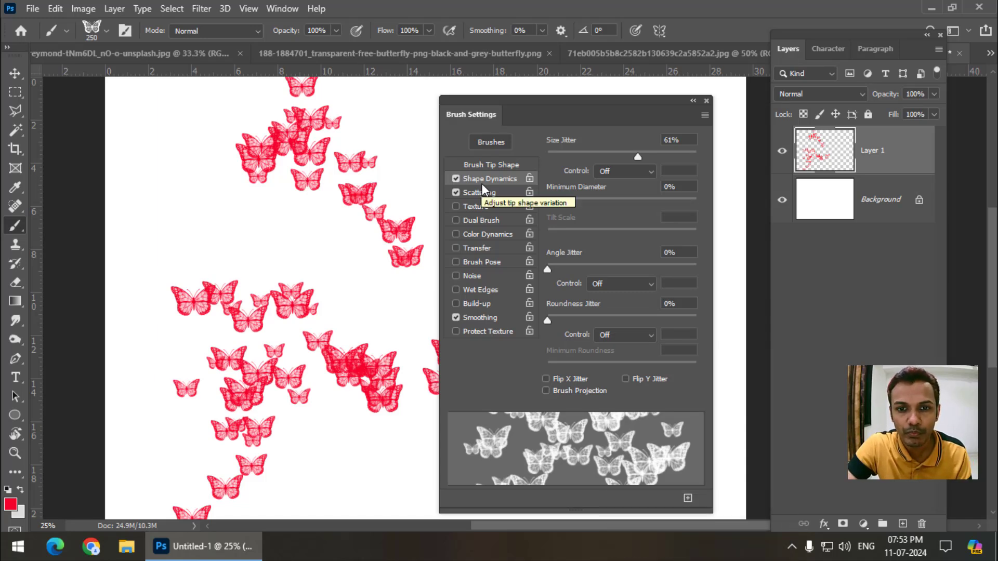
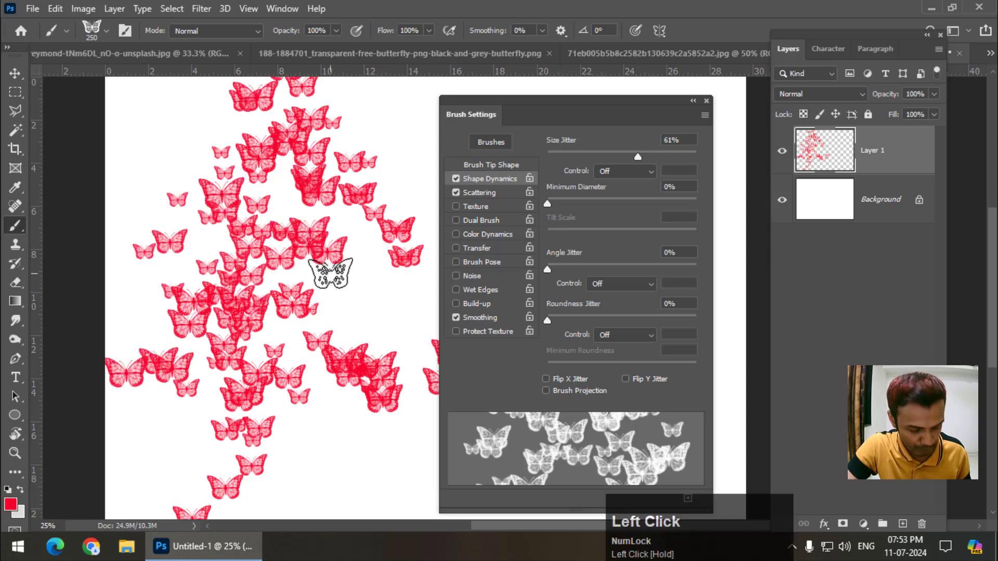
{"action": "key", "text": "ctrl+z"}
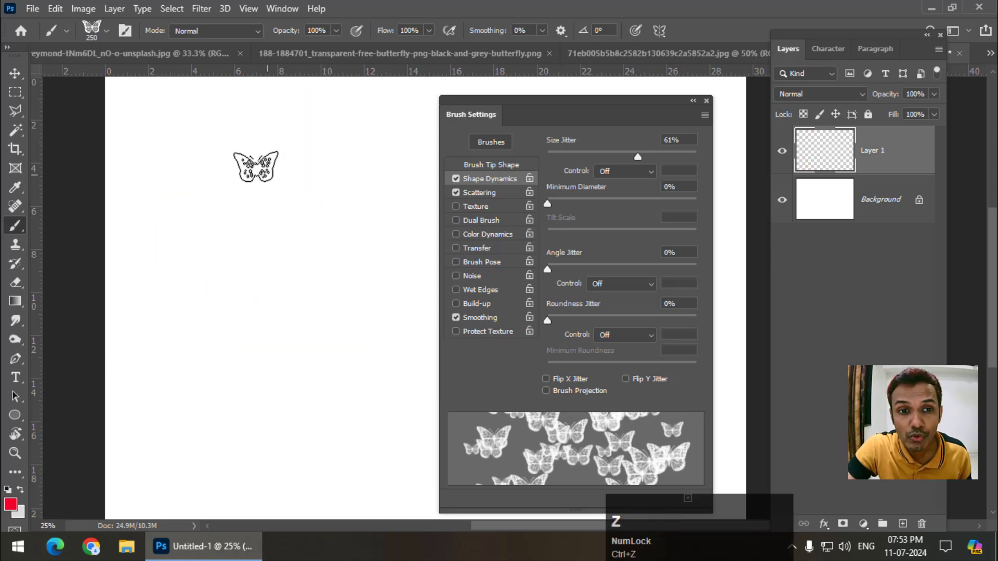
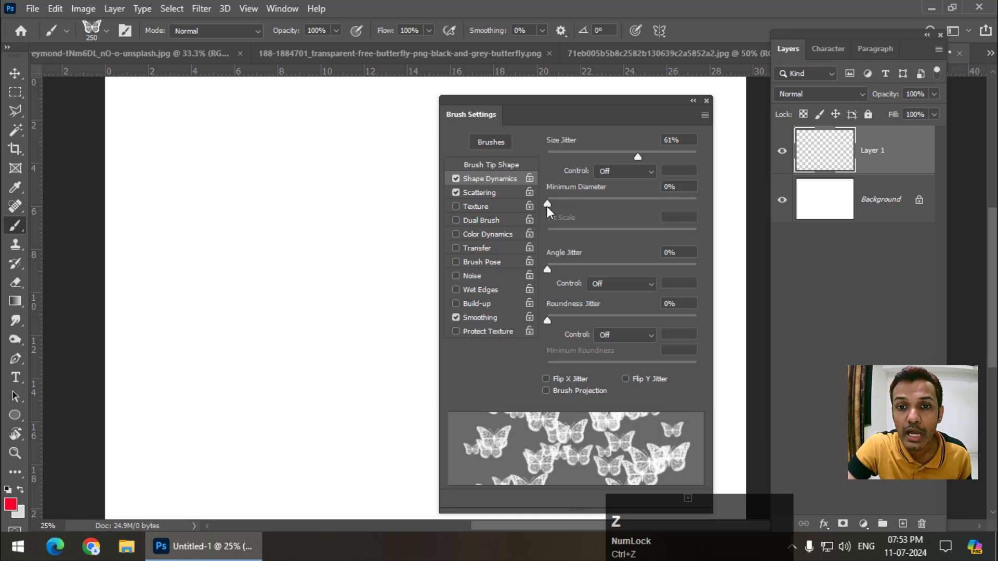
Set Angle Jitter to 22% and clear the red test butterflies from Layer 1.
{"action": "left_click_drag", "start_coordinate": [554, 209], "coordinate": [552, 273]}
{"action": "left_click", "coordinate": [566, 277]}
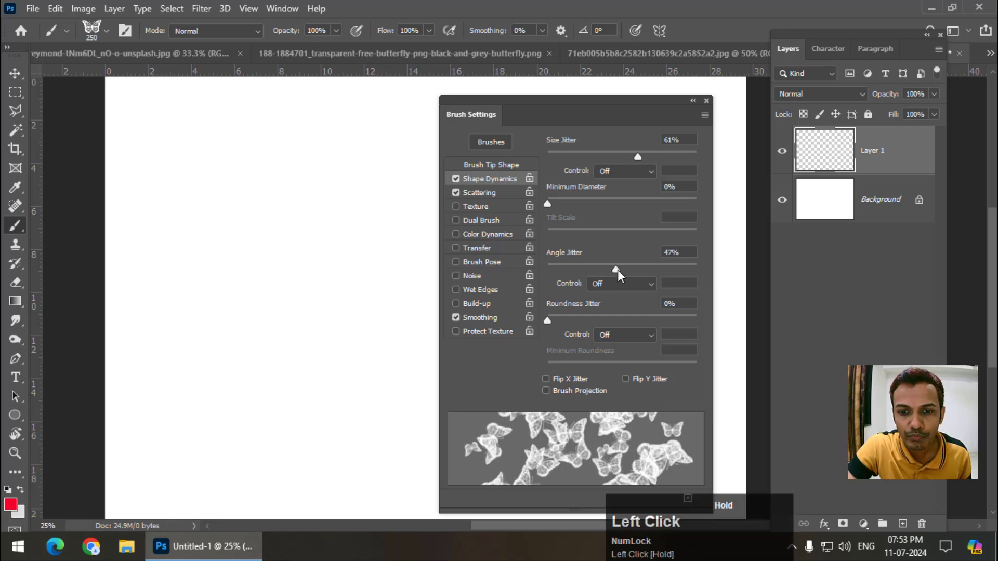
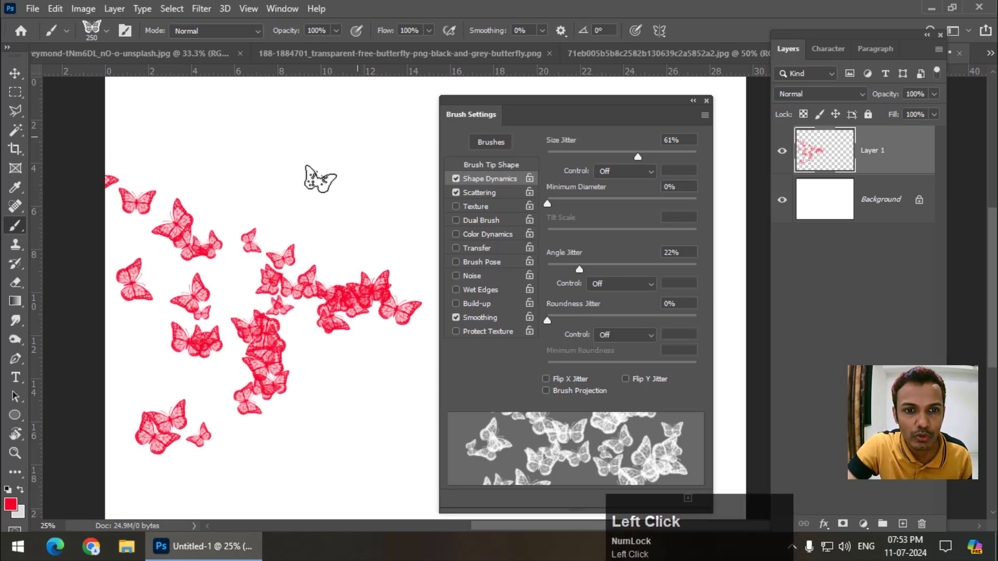
{"action": "key", "text": "ctrl+z"}
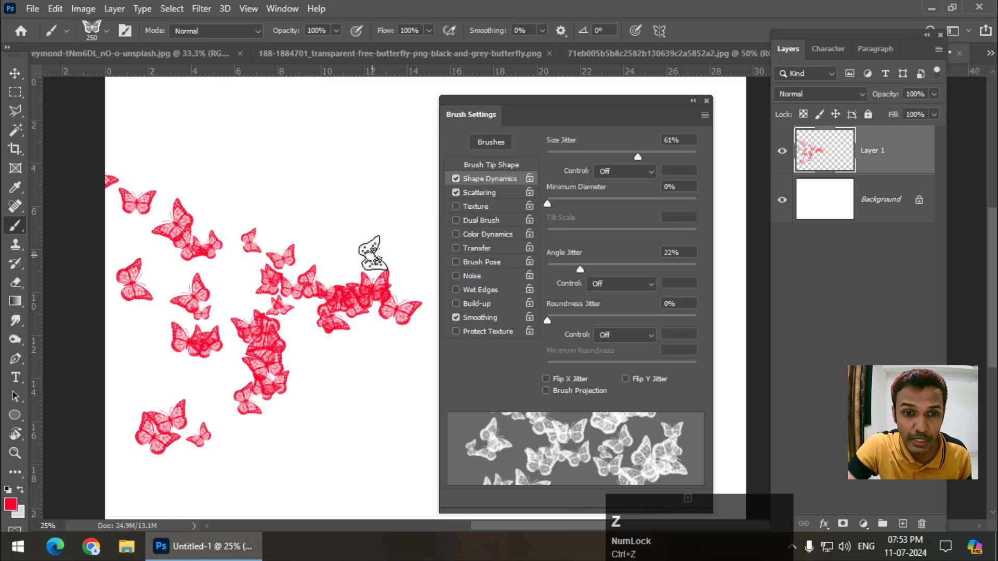
{"action": "key", "text": "ctrl+z"}
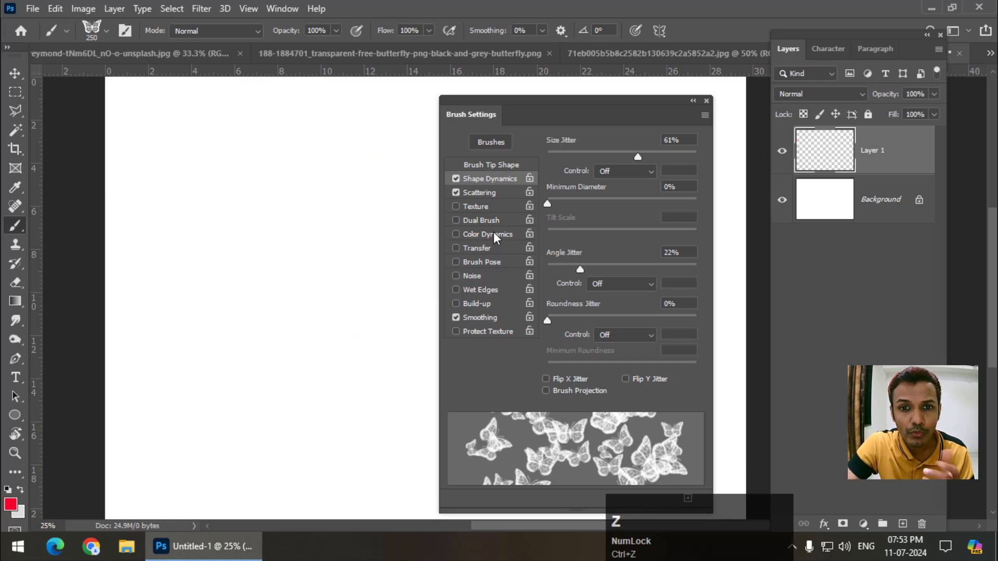
Enable Color Dynamics with Hue Jitter 100% applied per tip for the butterfly brush.
{"action": "double_click", "coordinate": [493, 239]}
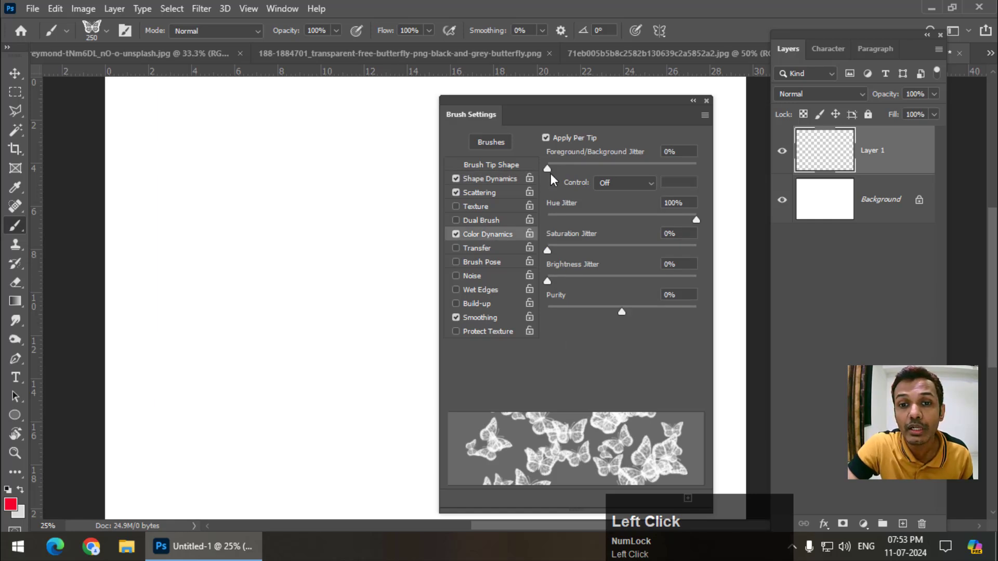
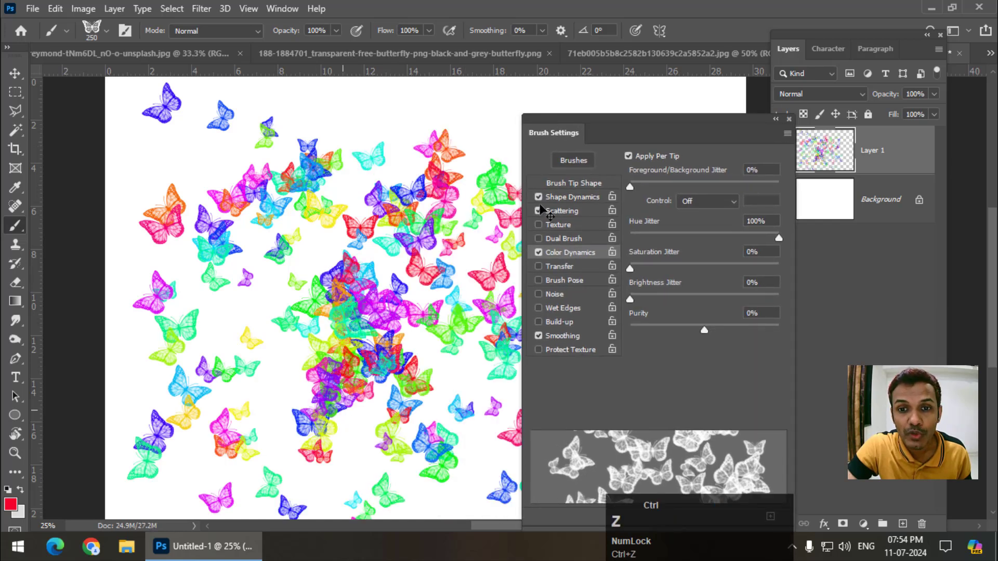
Switch to the flower photo and turn off the butterfly brush's random dynamics.
{"action": "left_click", "coordinate": [519, 119]}
{"action": "key", "text": "ctrl+z"}
{"action": "left_click", "coordinate": [510, 112]}
{"action": "left_click_drag", "start_coordinate": [505, 112], "coordinate": [592, 215]}
{"action": "left_click_drag", "start_coordinate": [624, 126], "coordinate": [638, 93]}
{"action": "left_click", "coordinate": [619, 137]}
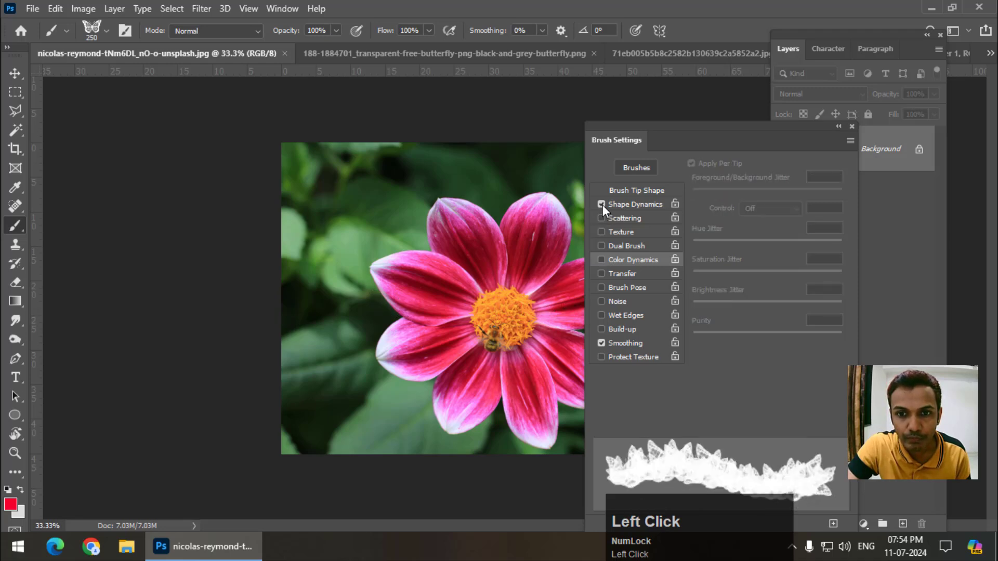
Enlarge the brush and stamp one large solid red butterfly over the flower.
{"action": "key", "text": "]"}
{"action": "key", "text": "]"}
{"action": "key", "text": "]"}
{"action": "key", "text": "]"}
{"action": "key", "text": "]"}
{"action": "key", "text": "]"}
{"action": "key", "text": "]"}
{"action": "key", "text": "]"}
{"action": "key", "text": "]"}
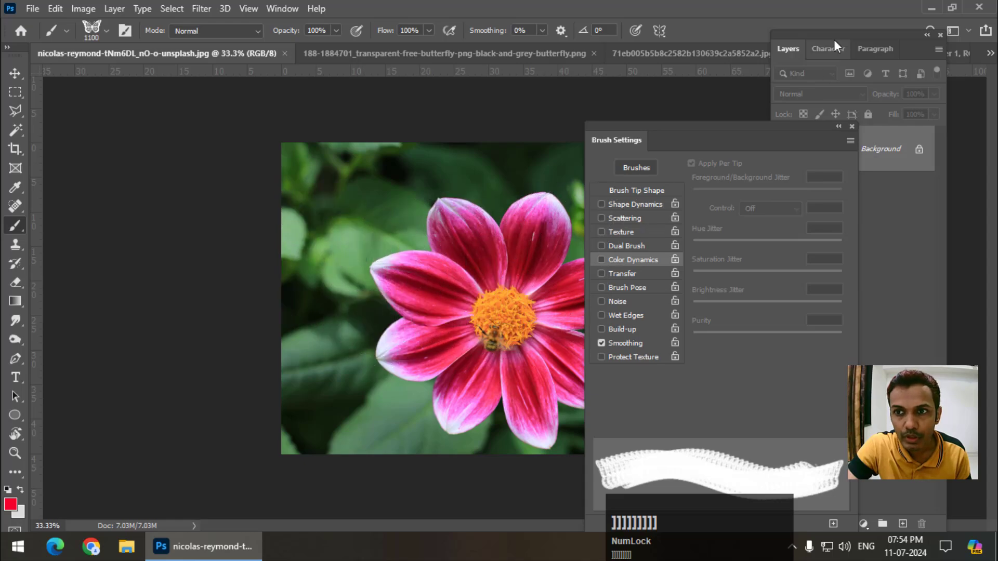
{"action": "left_click", "coordinate": [841, 43]}
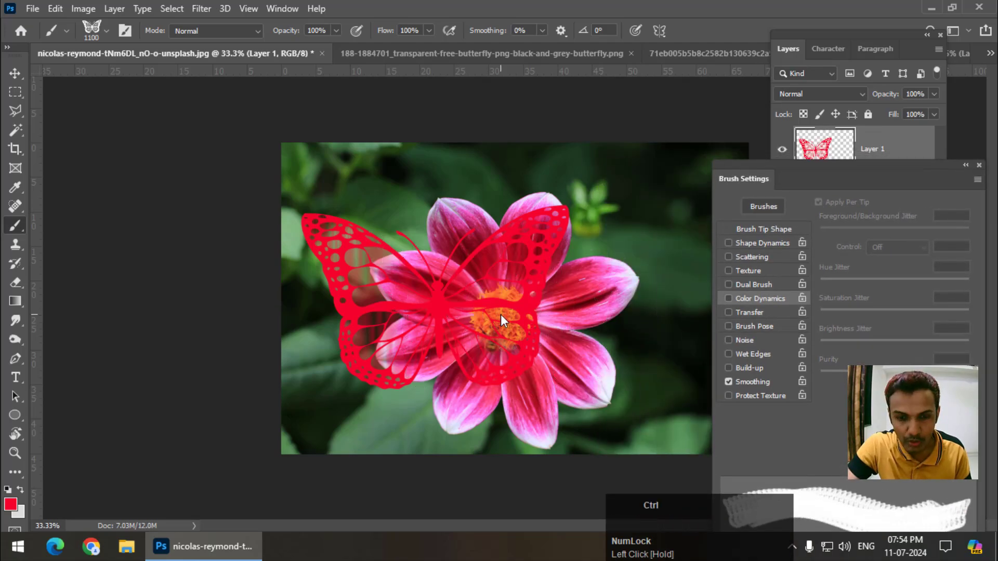
Deselect and delete the red butterfly stamp layer, leaving only the Background.
{"action": "key", "text": "ctrl+="}
{"action": "left_click", "coordinate": [414, 60]}
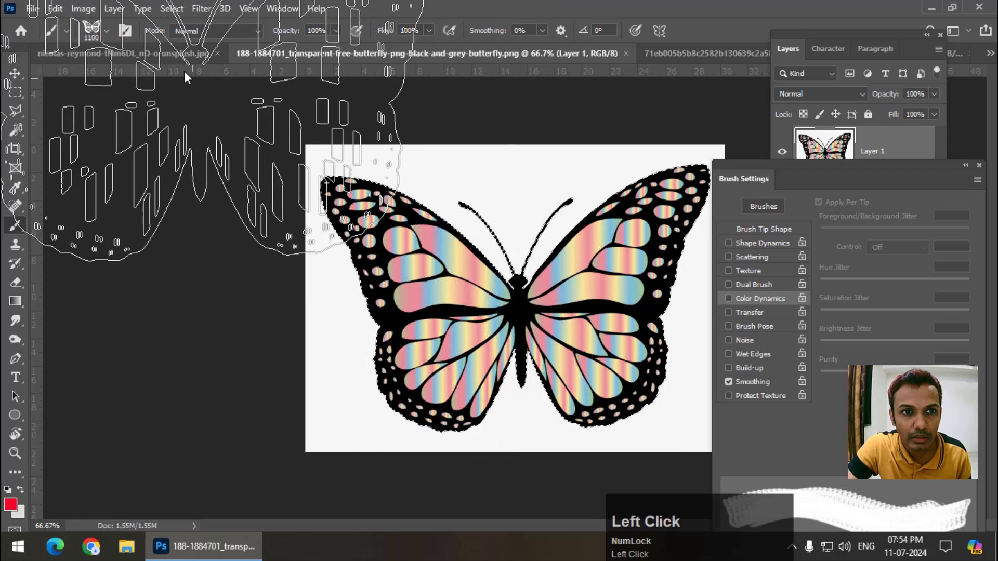
{"action": "left_click", "coordinate": [180, 63]}
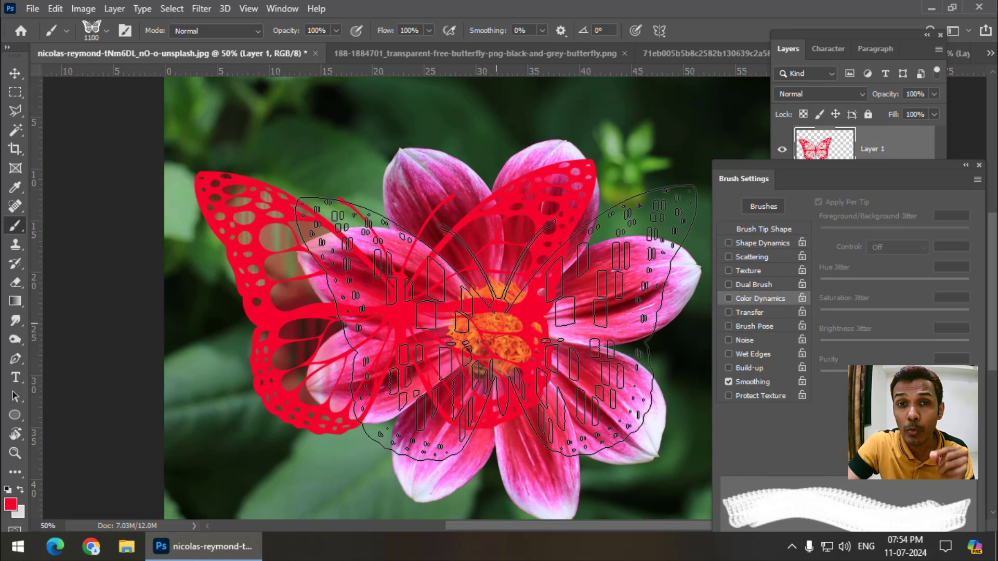
{"action": "left_click", "coordinate": [426, 58]}
{"action": "key", "text": "ctrl+d"}
{"action": "left_click", "coordinate": [203, 54]}
{"action": "key", "text": "Delete"}
Remove the red butterfly layer and bring up the Quick Selection tools for the flower.
{"action": "key", "text": "ctrl+-"}
{"action": "right_click", "coordinate": [21, 136]}
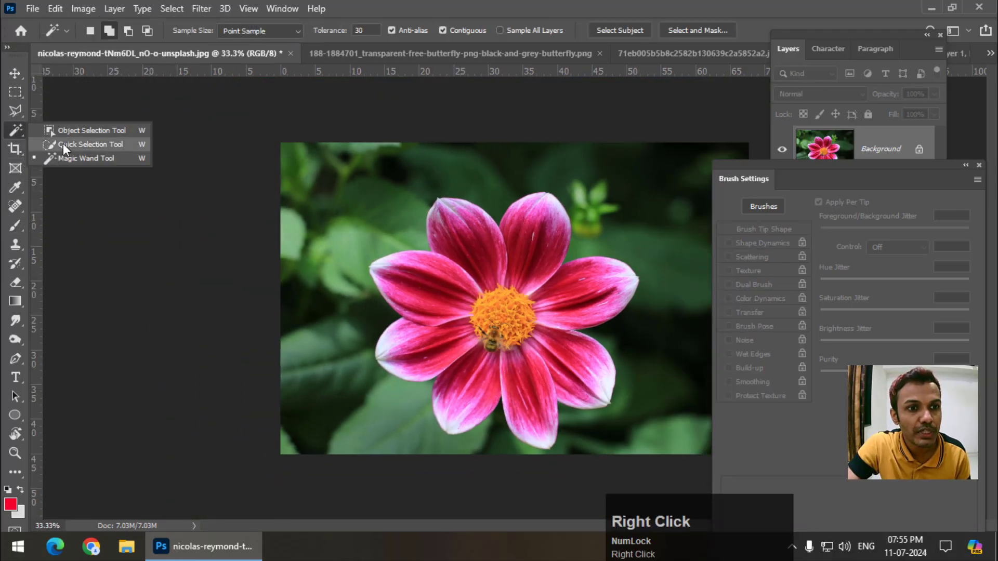
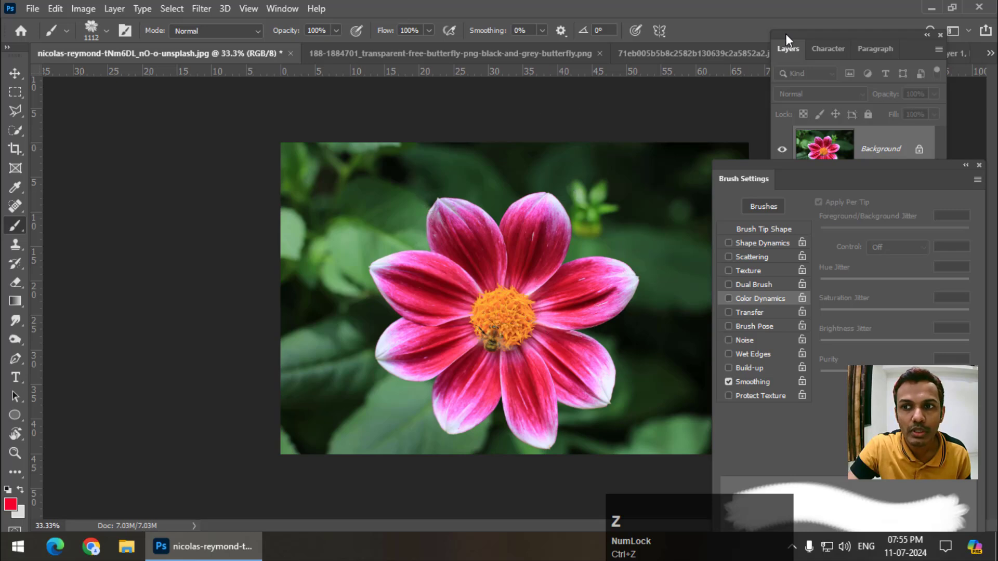
On Untitled-1, give the 250 px flower brush 65% size jitter, scattering and 100% hue jitter.
{"action": "left_click", "coordinate": [956, 61]}
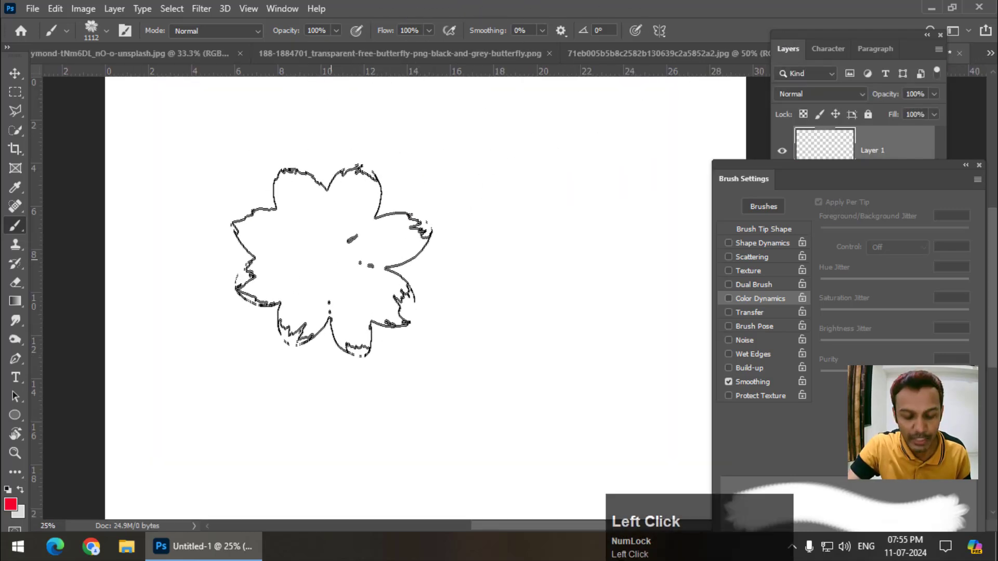
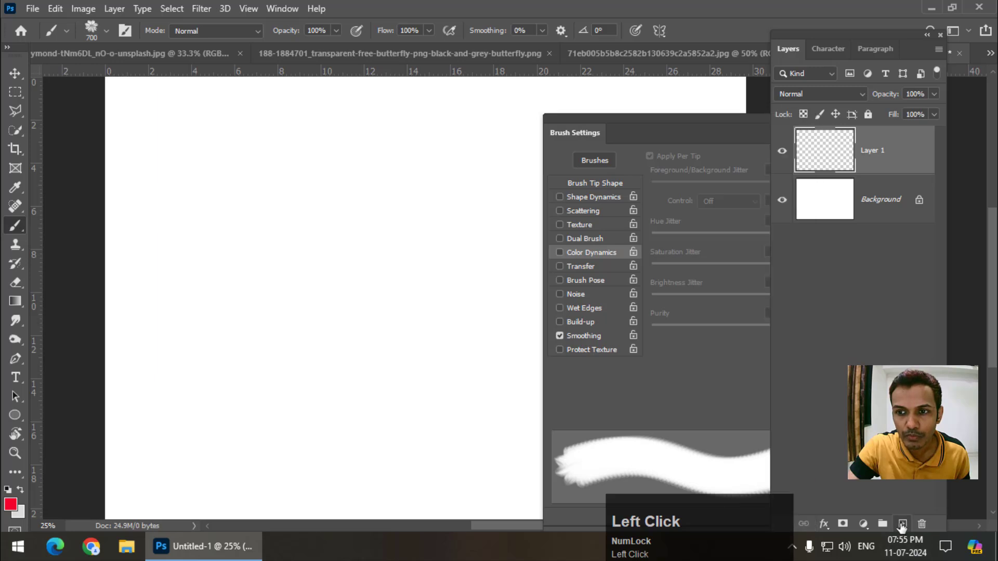
{"action": "key", "text": "ctrl+z"}
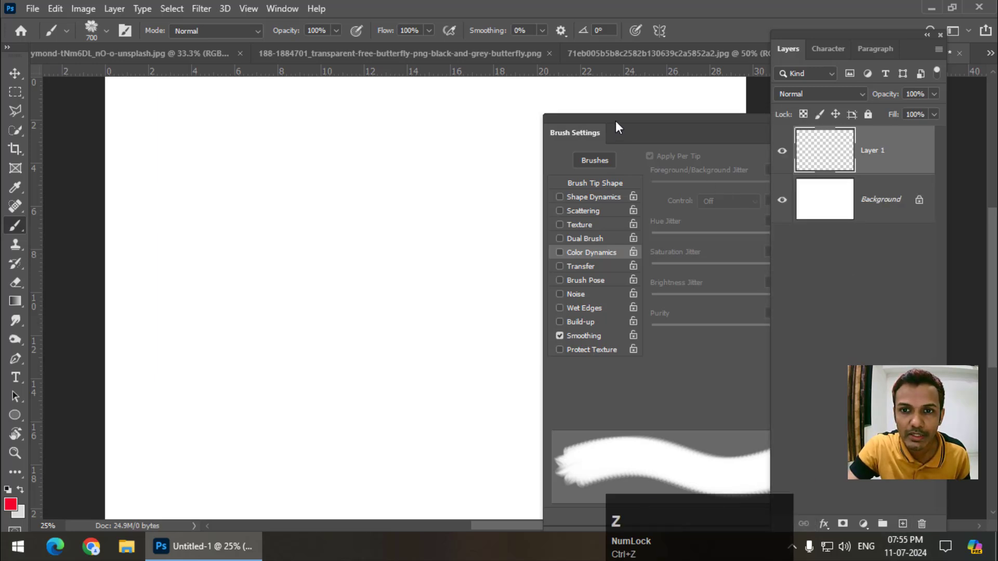
{"action": "left_click", "coordinate": [755, 157]}
{"action": "left_click", "coordinate": [734, 144]}
{"action": "left_click", "coordinate": [721, 139]}
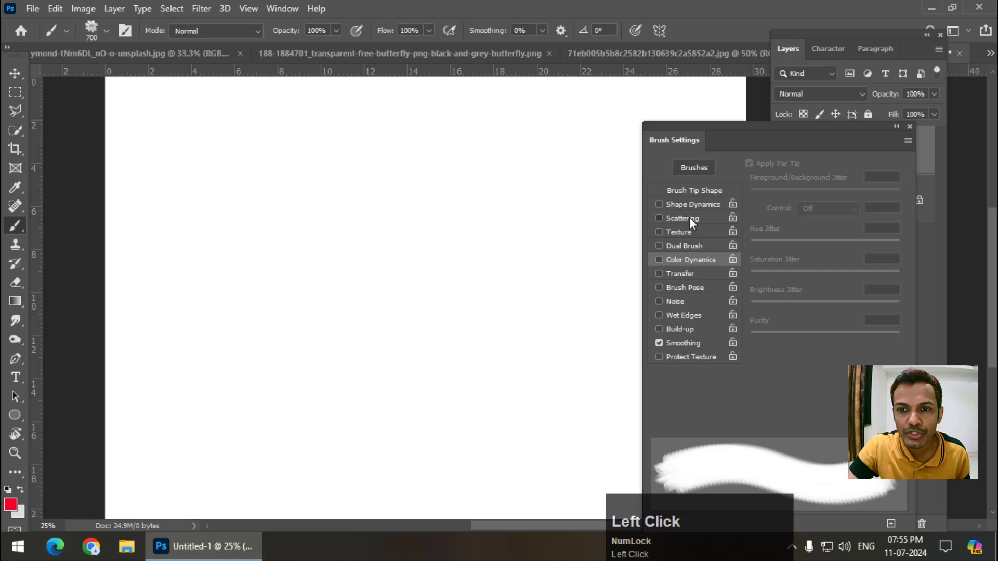
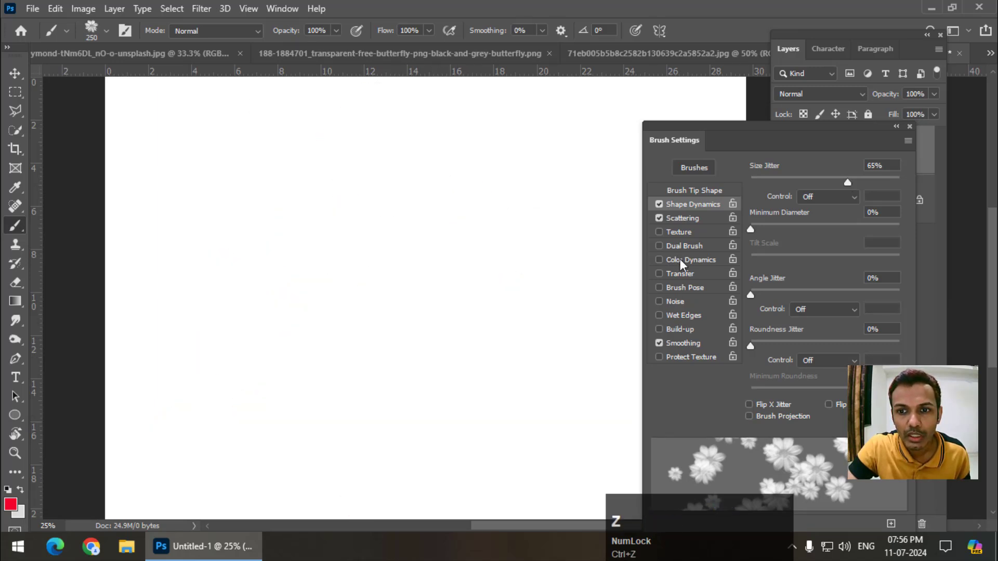
{"action": "left_click", "coordinate": [685, 264]}
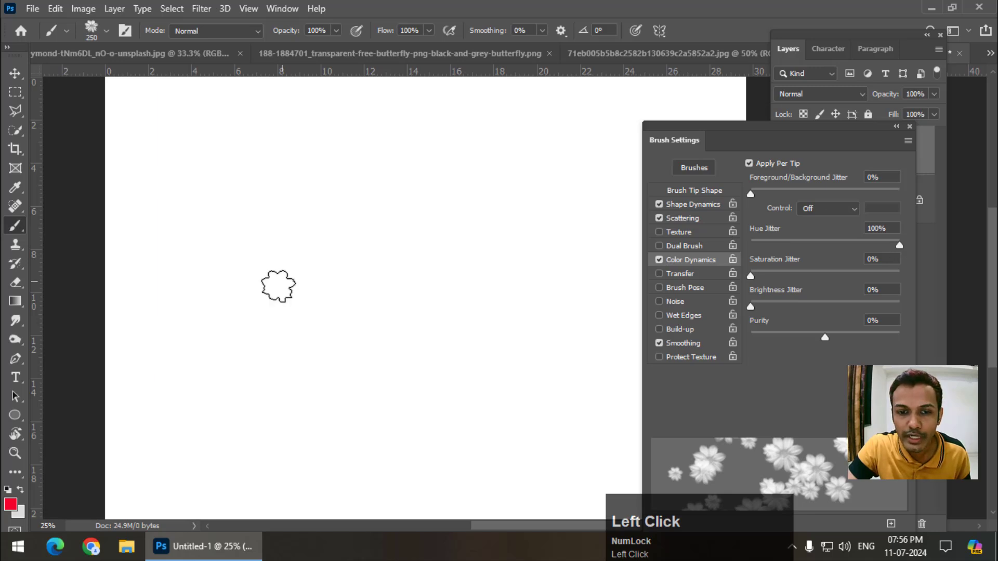
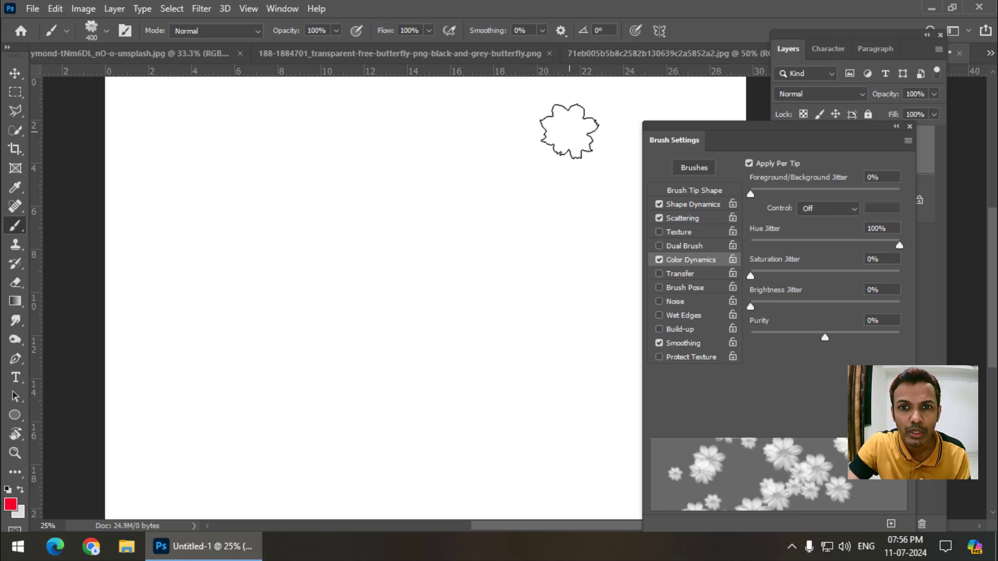
On the wolf image, select the black howling wolf silhouette with the Magic Wand.
{"action": "left_click", "coordinate": [490, 60]}
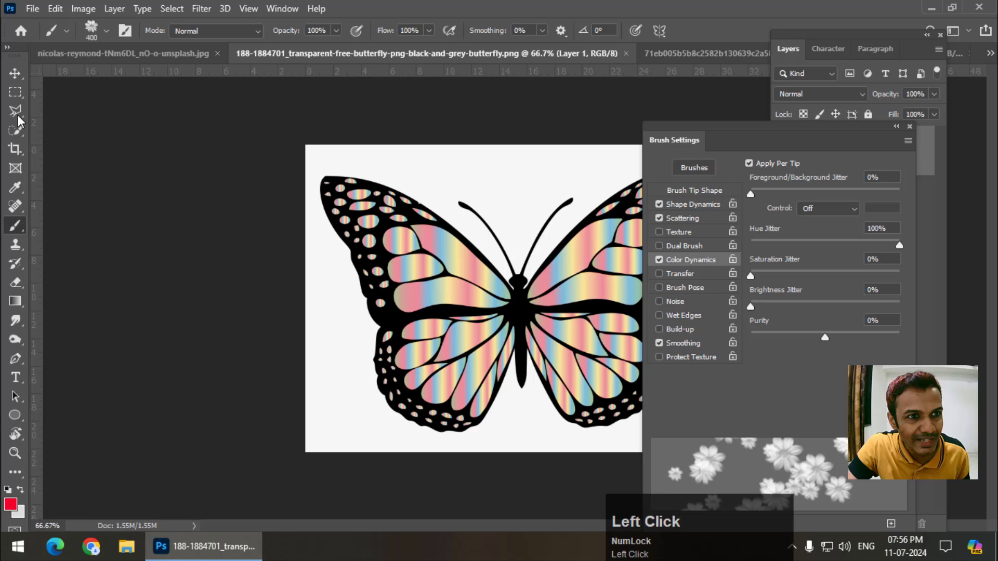
{"action": "left_click_drag", "start_coordinate": [25, 96], "coordinate": [20, 132]}
{"action": "right_click", "coordinate": [21, 132]}
{"action": "left_click", "coordinate": [152, 181]}
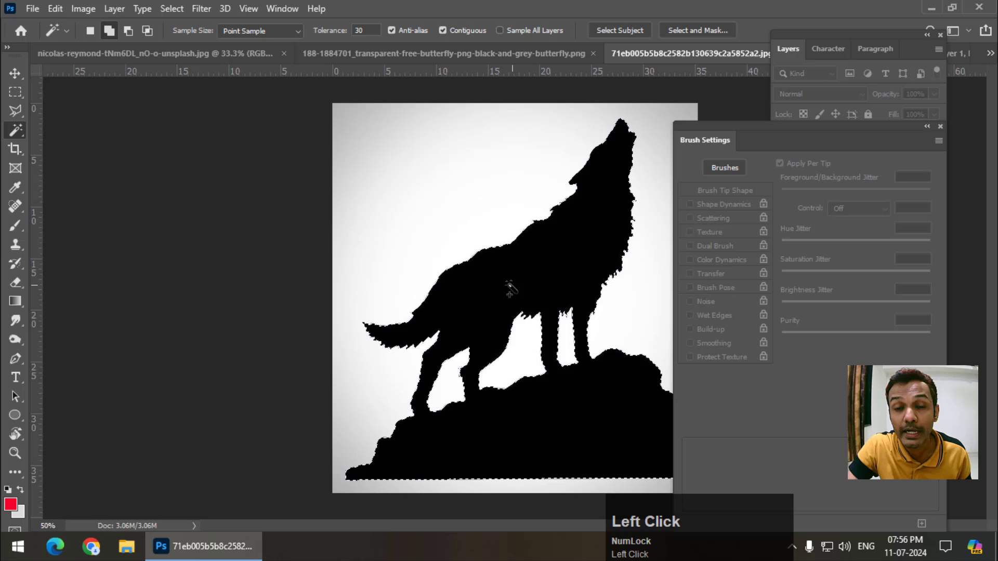
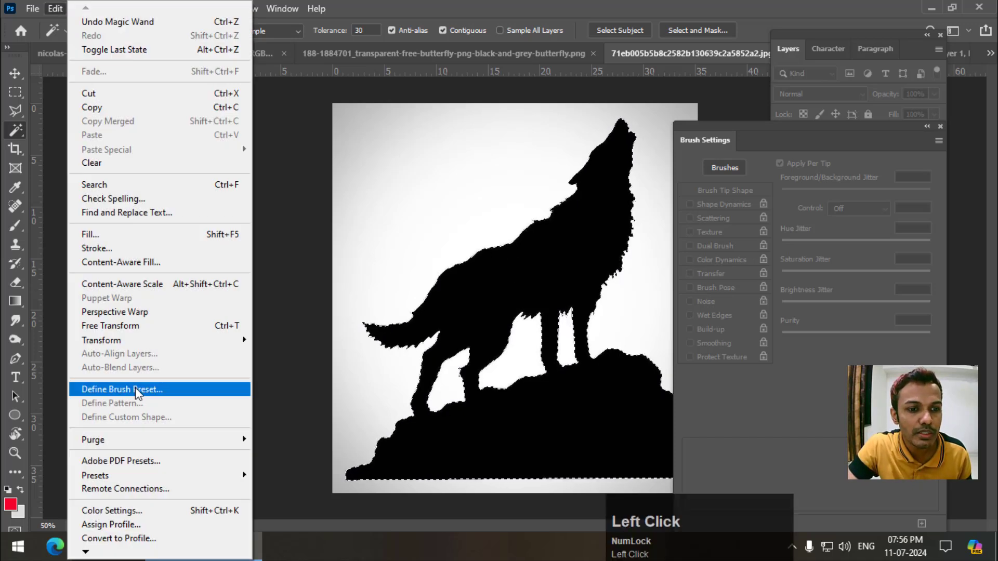
Define the wolf selection as a brush preset named Wolf, then undo a test stamp.
{"action": "left_click", "coordinate": [140, 393]}
{"action": "type", "text": "w"}
{"action": "type", "text": "lf"}
{"action": "key", "text": "space"}
{"action": "type", "text": "123"}
{"action": "key", "text": "Return"}
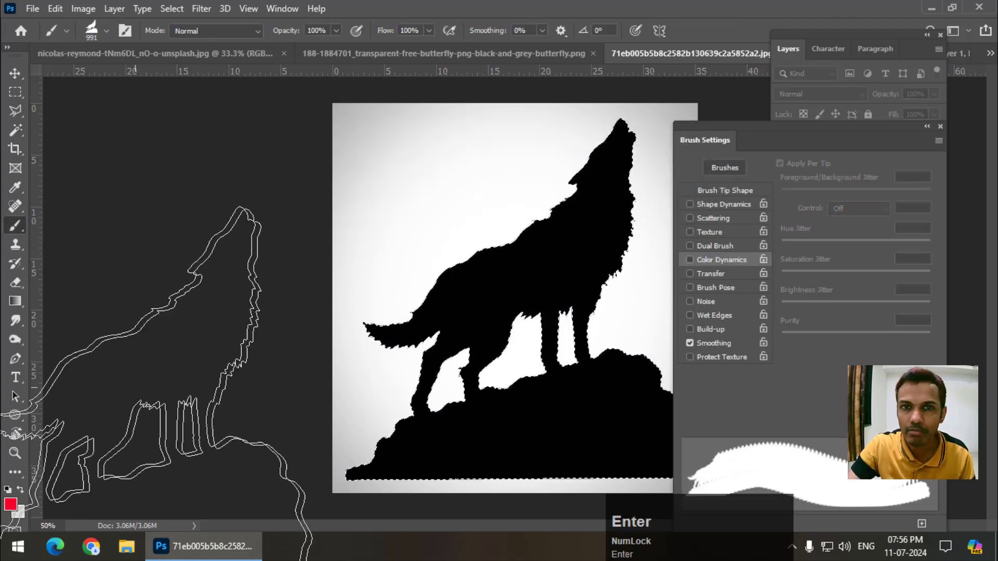
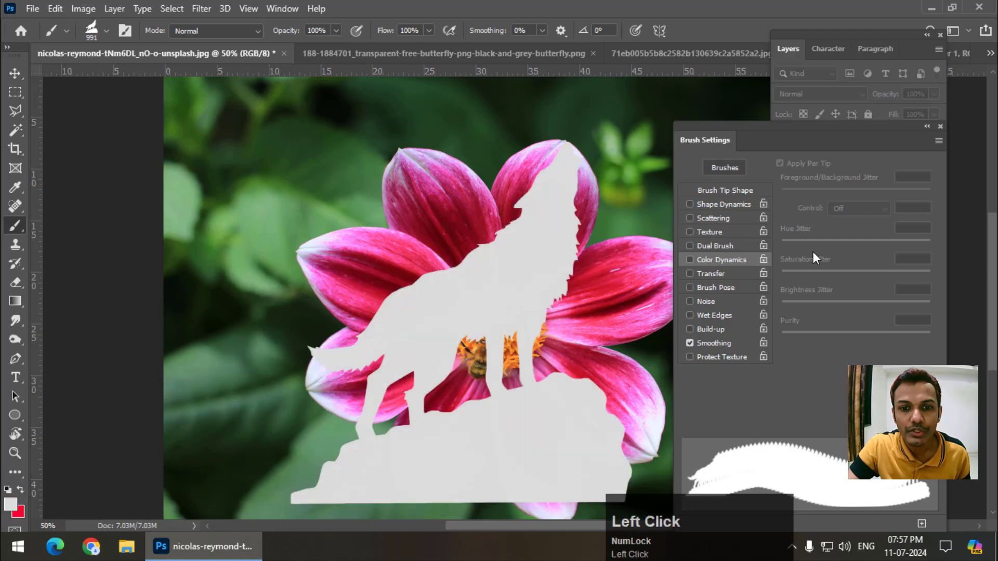
{"action": "key", "text": "ctrl+z"}
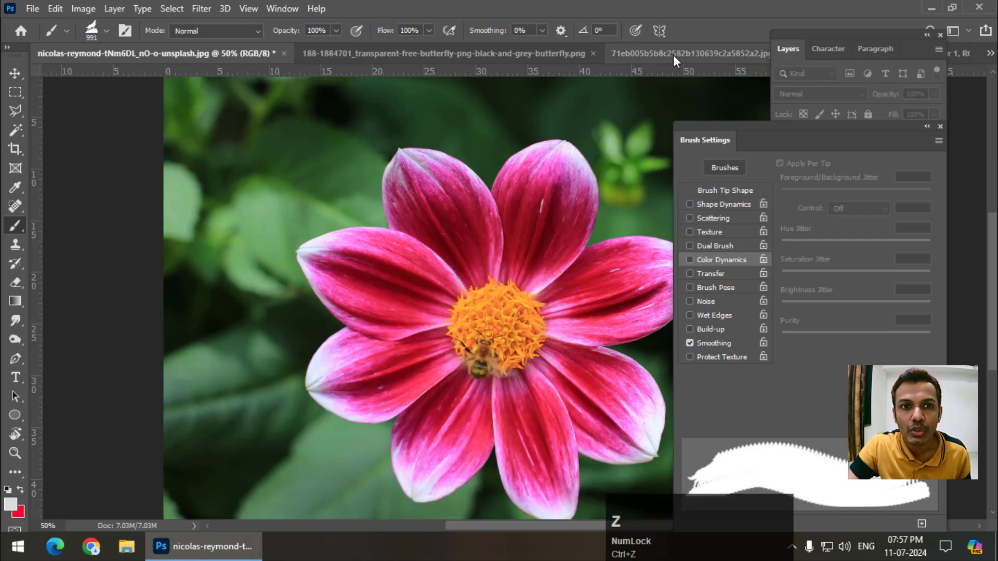
Paint scattered multicoloured wolves across Untitled-1 with size and hue jitter on.
{"action": "left_click", "coordinate": [960, 61]}
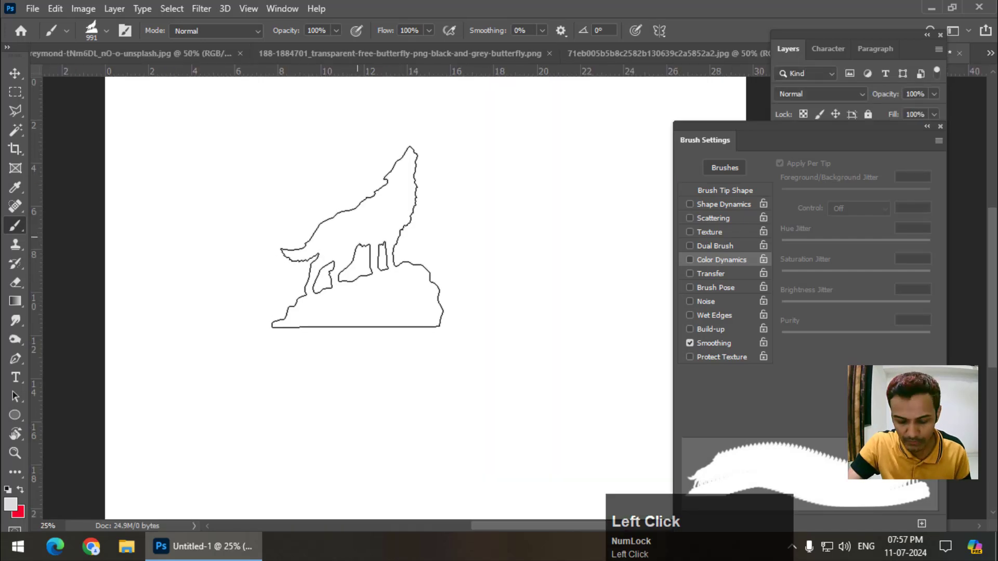
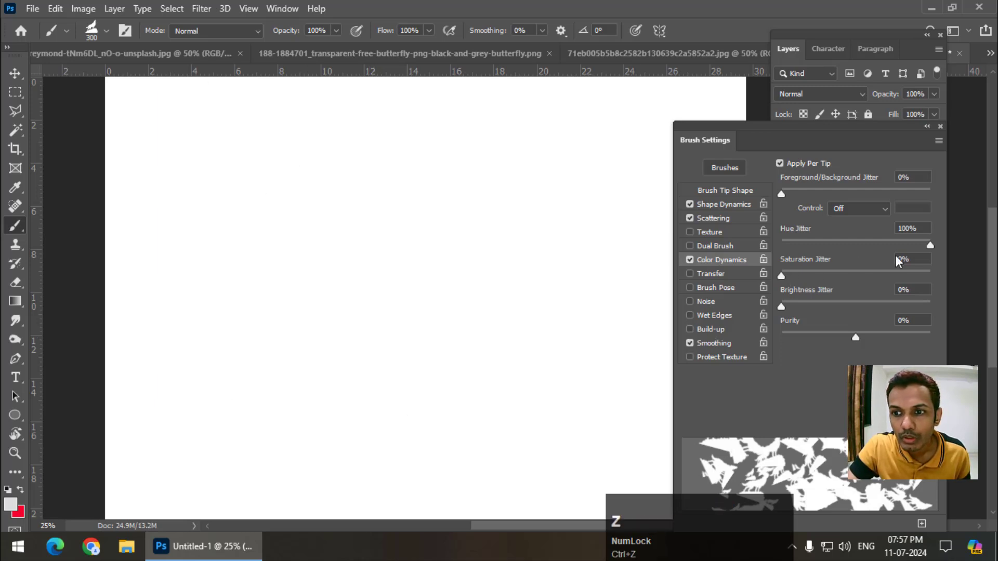
{"action": "left_click_drag", "start_coordinate": [23, 495], "coordinate": [26, 496]}
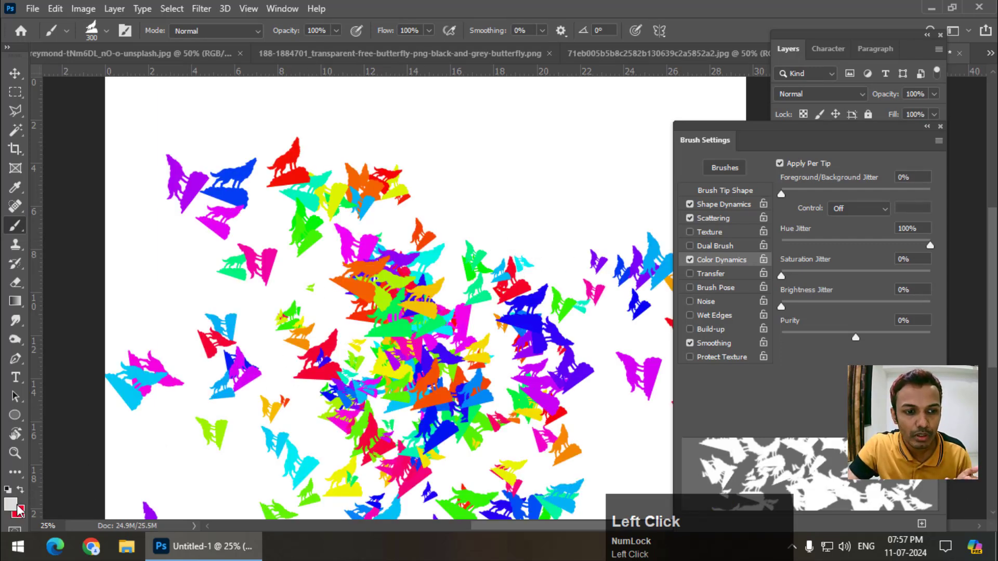